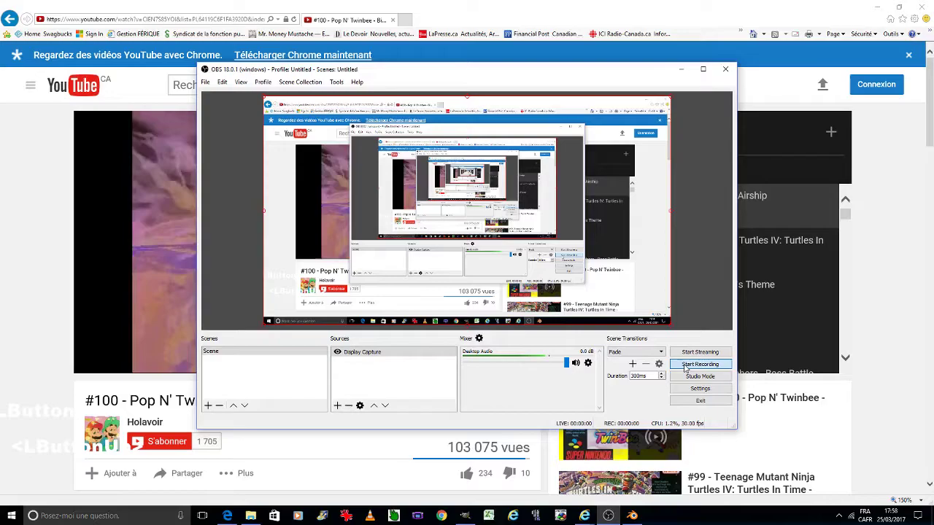
# Step: Start the OBS screen recording of the Blender starfish session
pyautogui.click(635, 513)
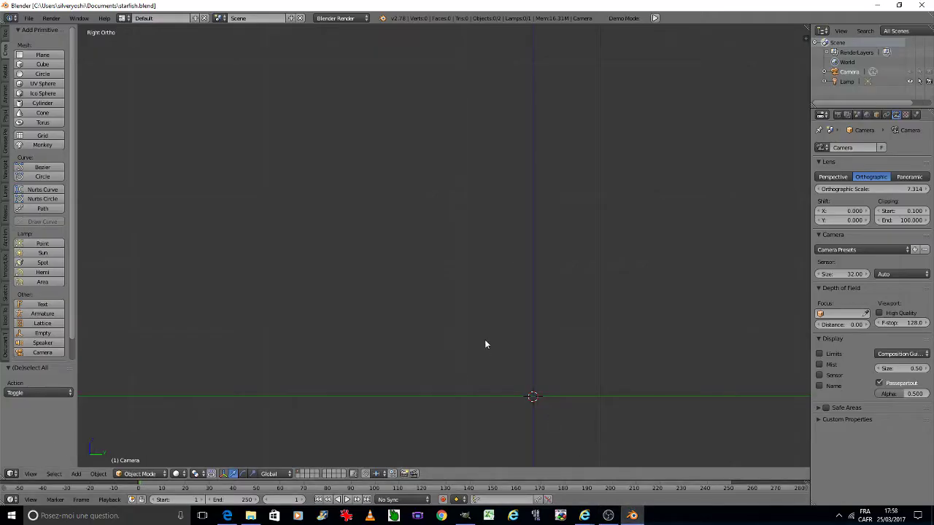
# Step: Select the camera in the outliner and grab it to a new position in the scene
pyautogui.scroll(-3)
pyautogui.middleClick(452, 257)
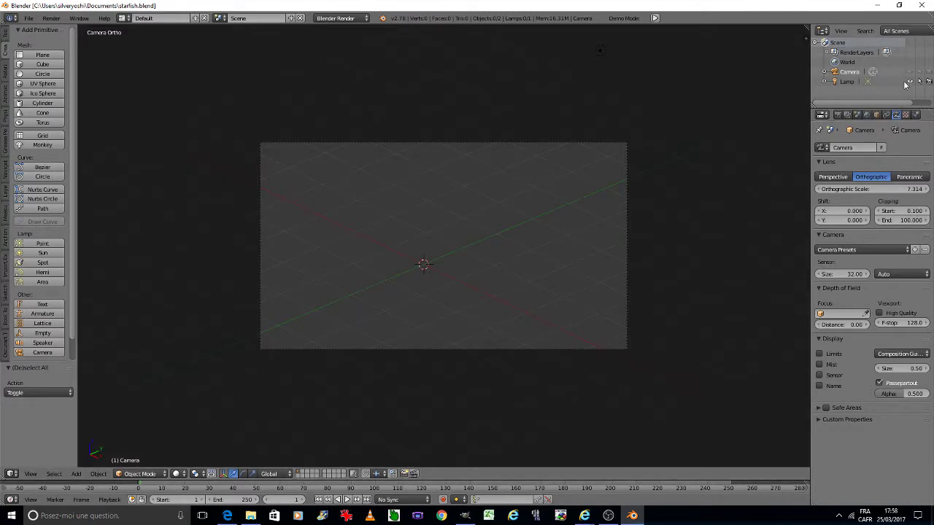
pyautogui.click(913, 73)
pyautogui.click(920, 70)
pyautogui.doubleClick(922, 69)
pyautogui.press('g')
pyautogui.doubleClick(850, 75)
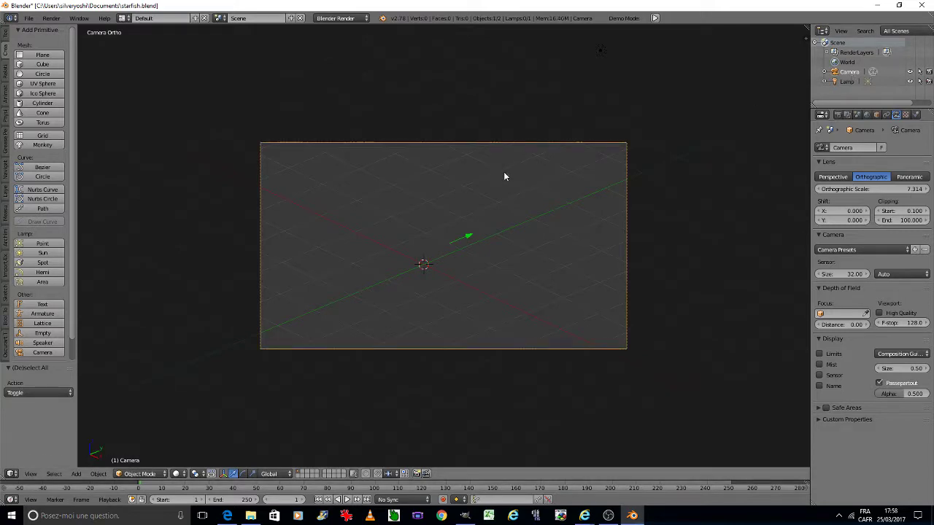
pyautogui.press('g')
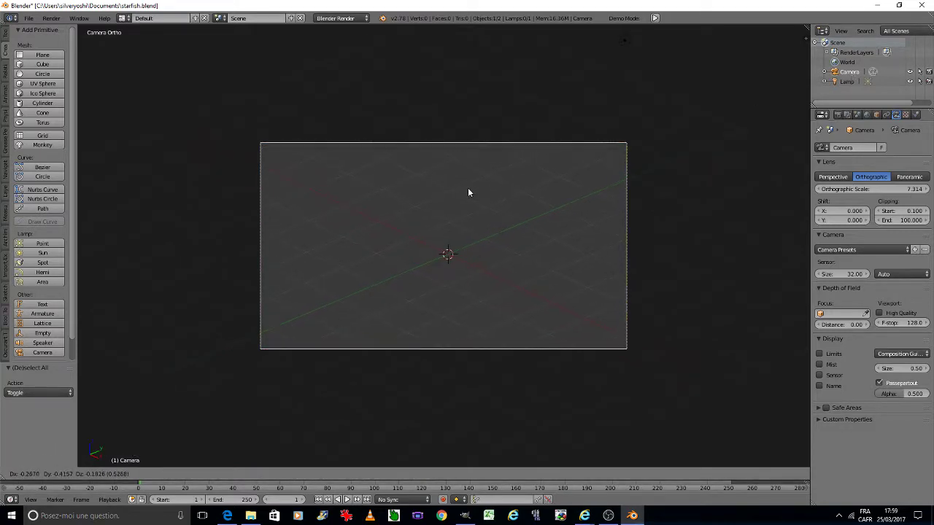
pyautogui.click(475, 188)
pyautogui.scroll(3)
pyautogui.middleClick(464, 214)
# Step: From camera view, set the camera's Z rotation to 45° in the N panel
pyautogui.press('0')
pyautogui.press('6')
pyautogui.press('6')
pyautogui.press('6')
pyautogui.press('3')
pyautogui.press('6')
pyautogui.press('6')
pyautogui.press('6')
pyautogui.press('n')
pyautogui.click(763, 103)
pyautogui.press('0')
pyautogui.press('Tab')
pyautogui.press('4')
pyautogui.press('5')
pyautogui.press('Return')
pyautogui.write('<Tab>45')
pyautogui.press('ctrl+s')
# Step: Adjust the camera's remaining transform values, return to camera view and hide the N panel
pyautogui.click(580, 172)
pyautogui.press('r')
pyautogui.click(352, 373)
pyautogui.press('g')
pyautogui.doubleClick(426, 314)
pyautogui.press('KP_0')
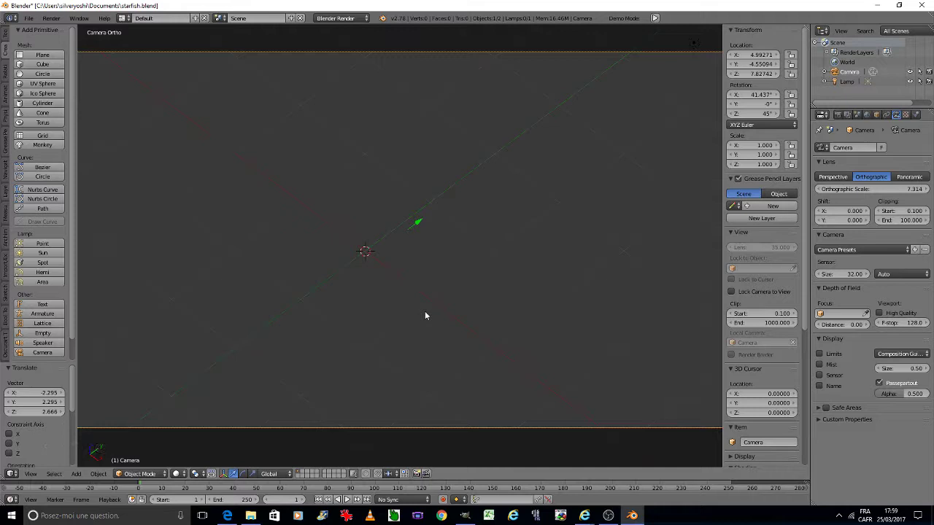
pyautogui.press('n')
# Step: Save the file, nudge the framing, and bring up the Shift+A add menu
pyautogui.middleClick(474, 314)
pyautogui.press('ctrl+s')
pyautogui.click(488, 314)
pyautogui.scroll(-3)
pyautogui.scroll(3)
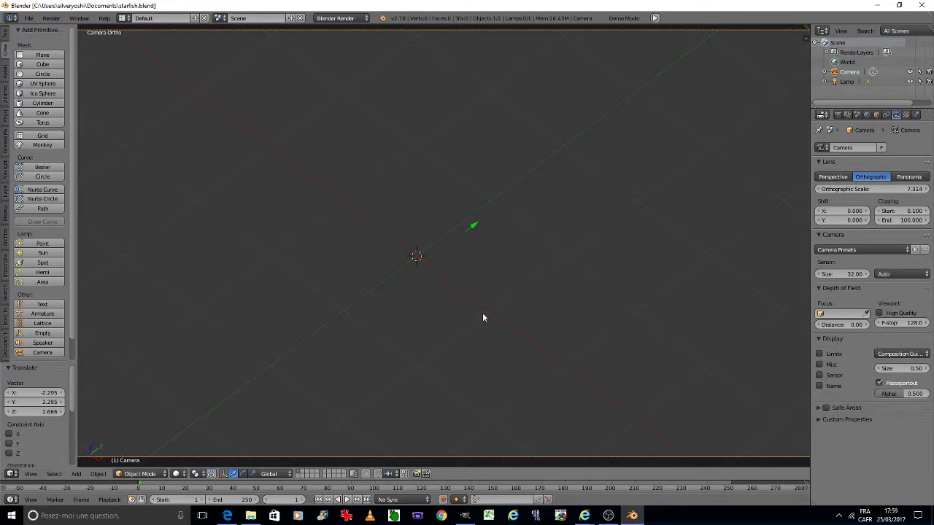
pyautogui.press('g')
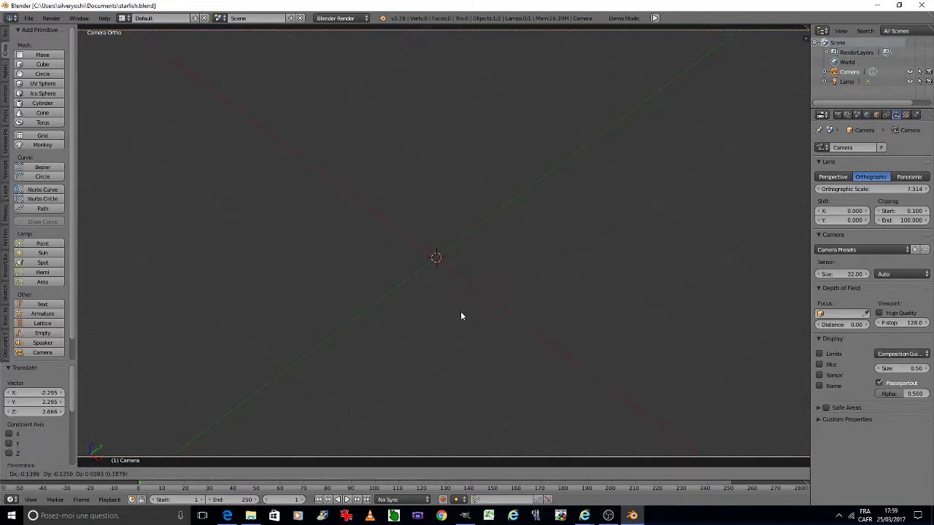
pyautogui.doubleClick(462, 314)
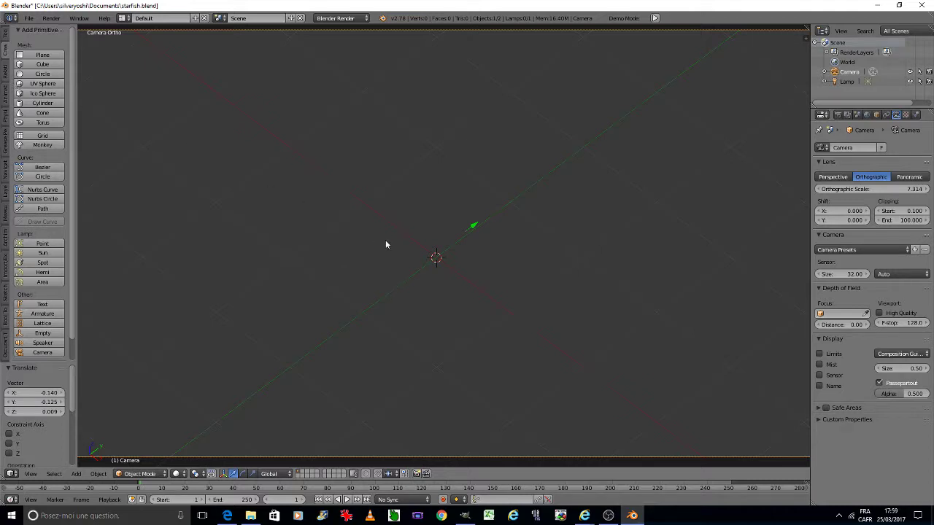
pyautogui.press('space')
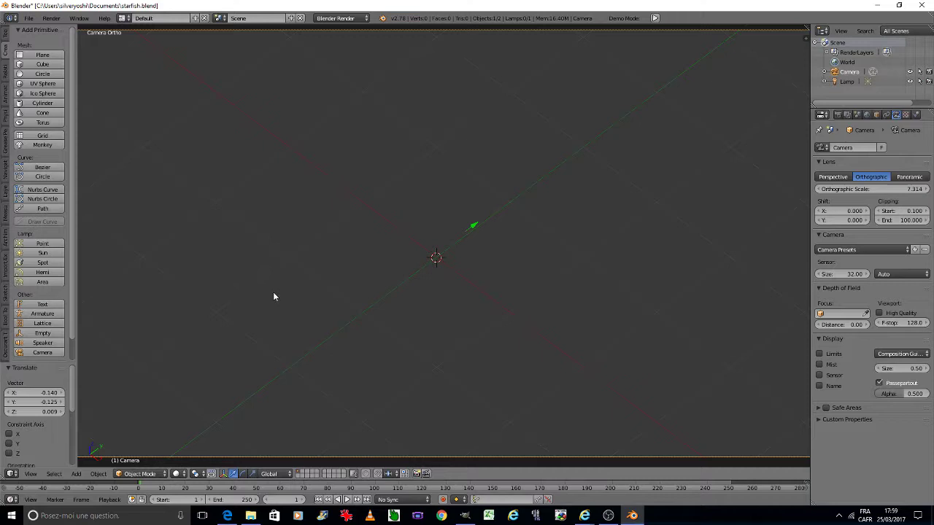
pyautogui.press('ctrl+a')
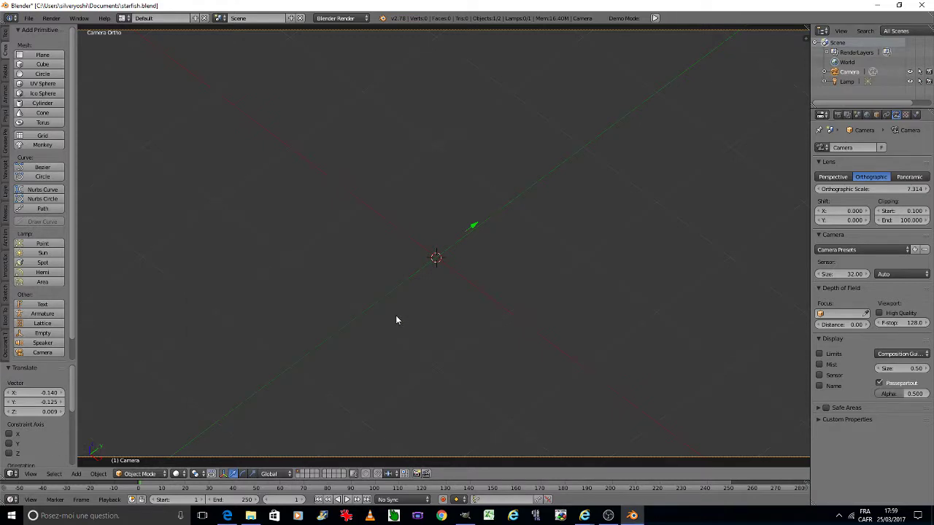
pyautogui.press('shift+a')
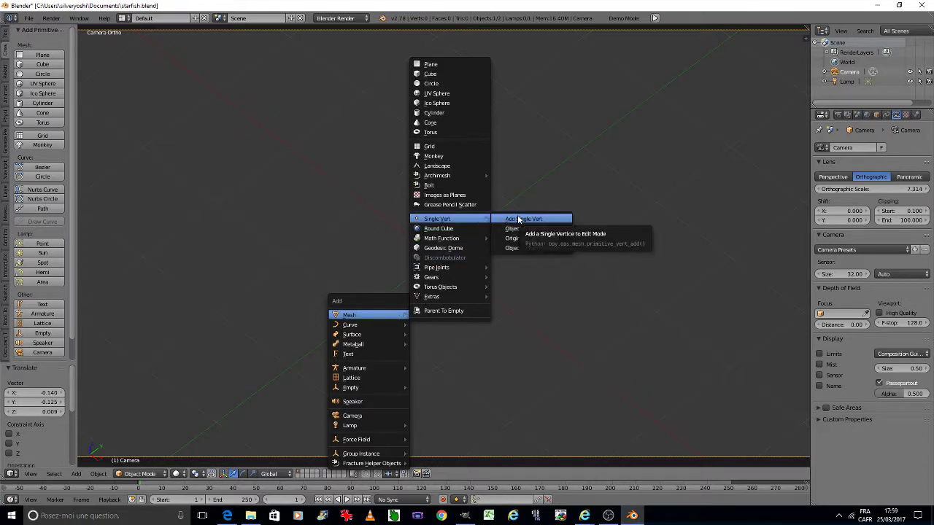
# Step: Add a Single Vert object and give it a Skin modifier so it shows as a small cube
pyautogui.doubleClick(520, 215)
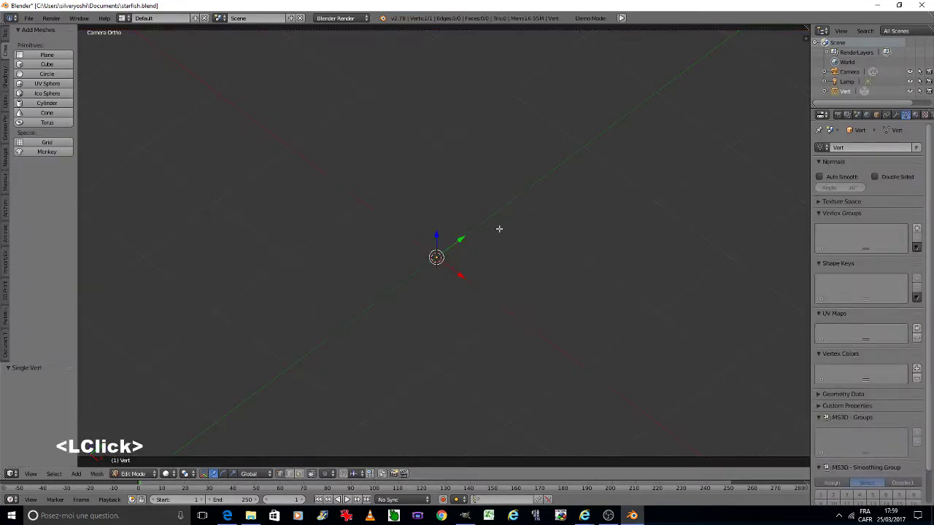
pyautogui.click(898, 114)
pyautogui.doubleClick(886, 148)
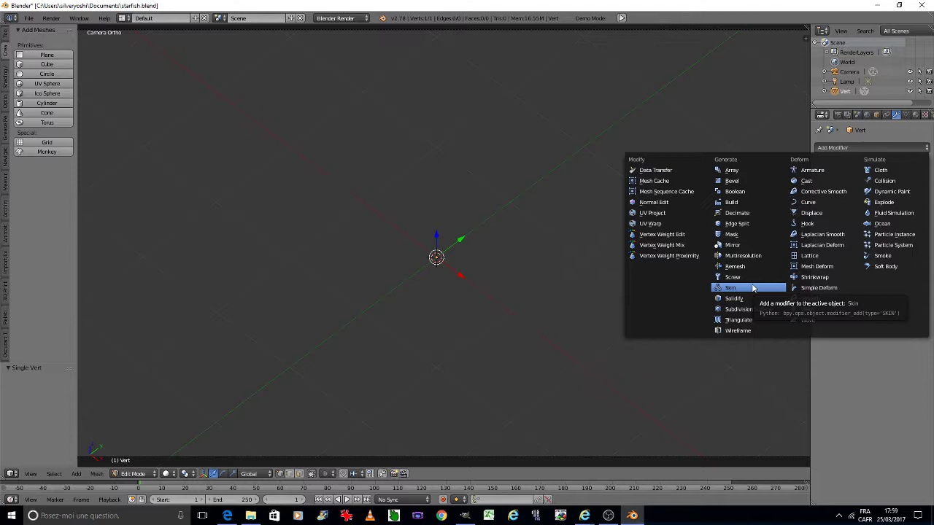
pyautogui.click(753, 287)
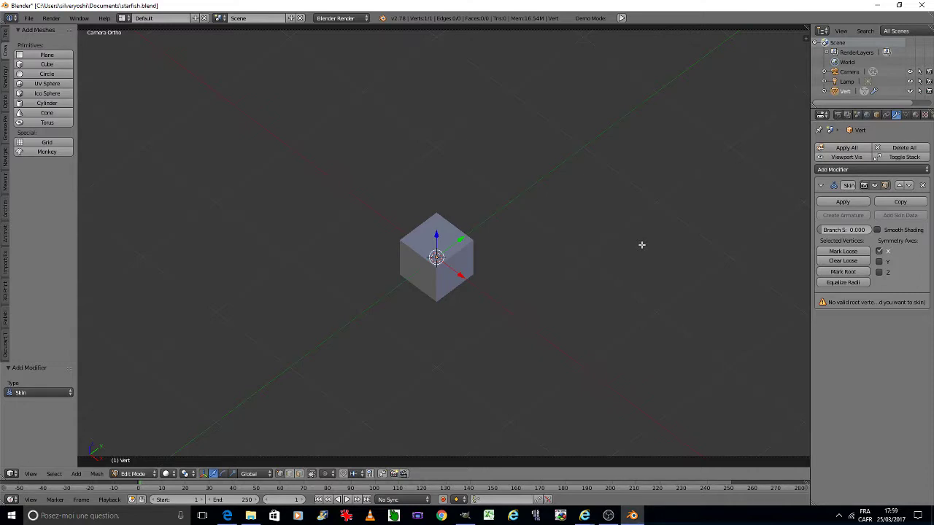
pyautogui.press('0')
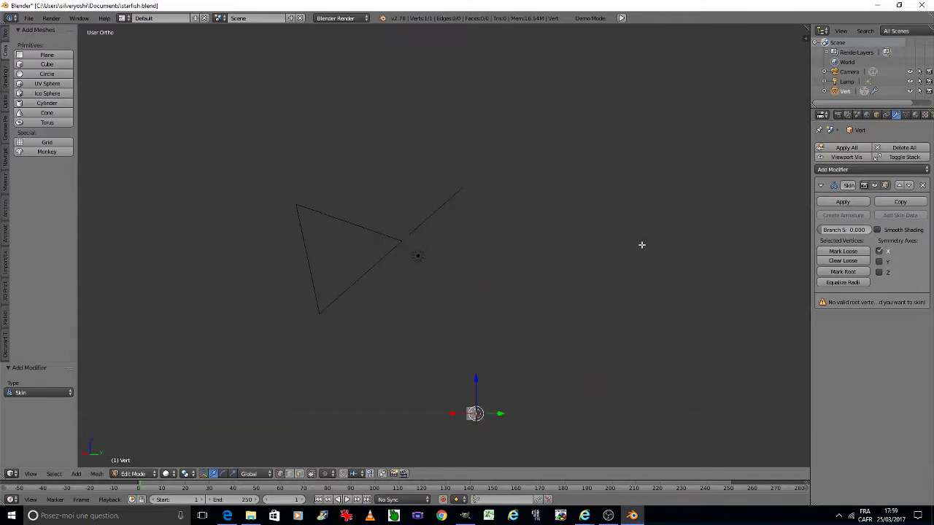
pyautogui.click(928, 70)
pyautogui.click(921, 70)
pyautogui.doubleClick(915, 72)
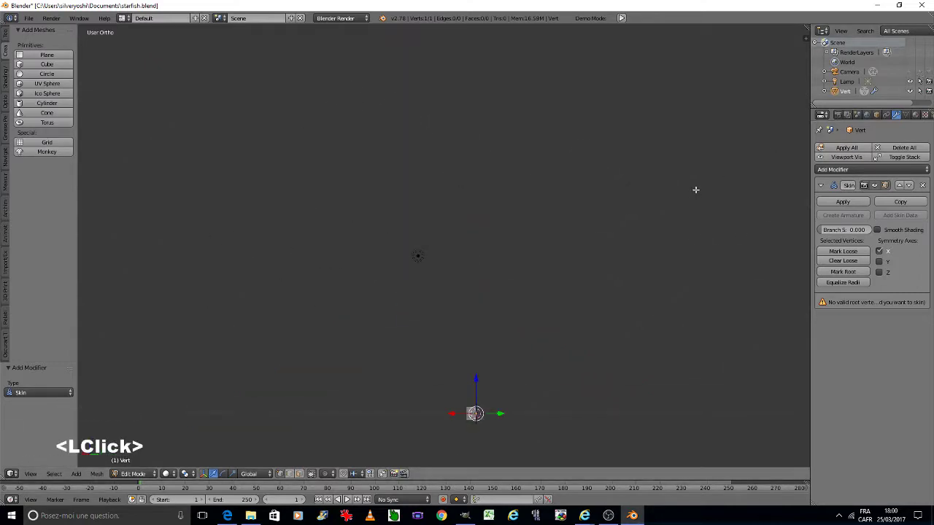
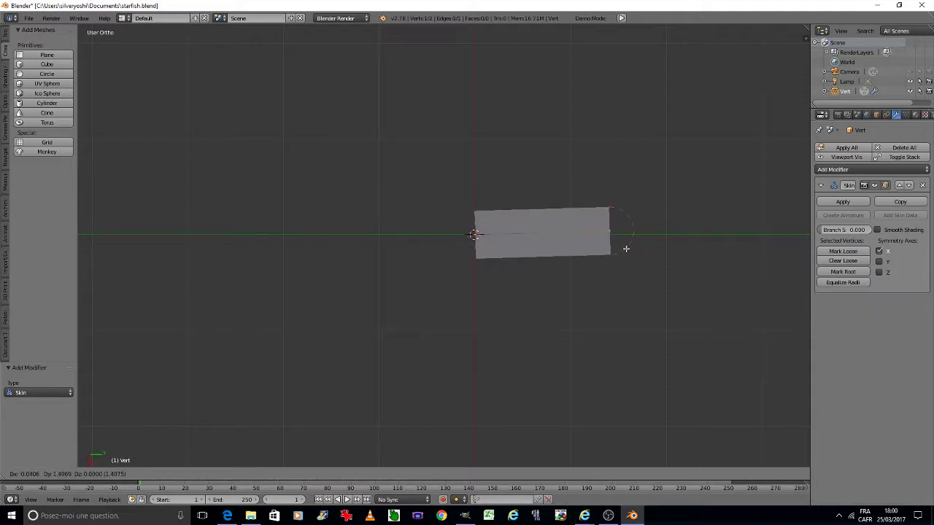
# Step: Extrude the vertex outward to start the starfish's first arm
pyautogui.press('y')
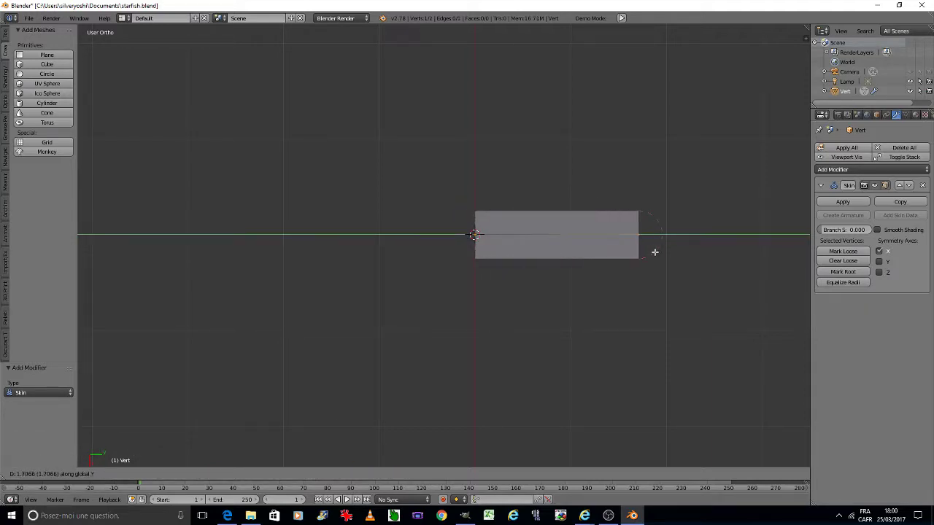
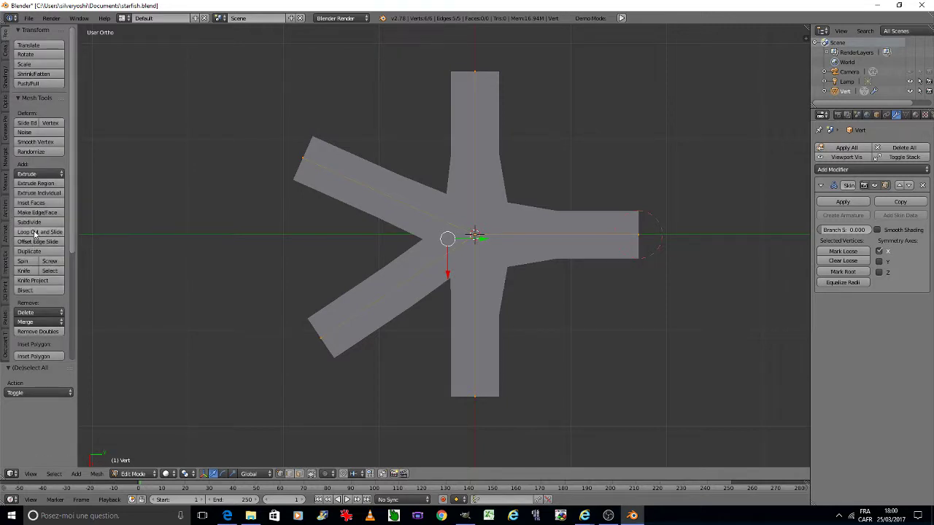
# Step: Subdivide each arm's edge, adjusting the subdivision count
pyautogui.click(36, 222)
pyautogui.click(36, 222)
pyautogui.doubleClick(35, 221)
pyautogui.click(36, 222)
pyautogui.press('ctrl+z')
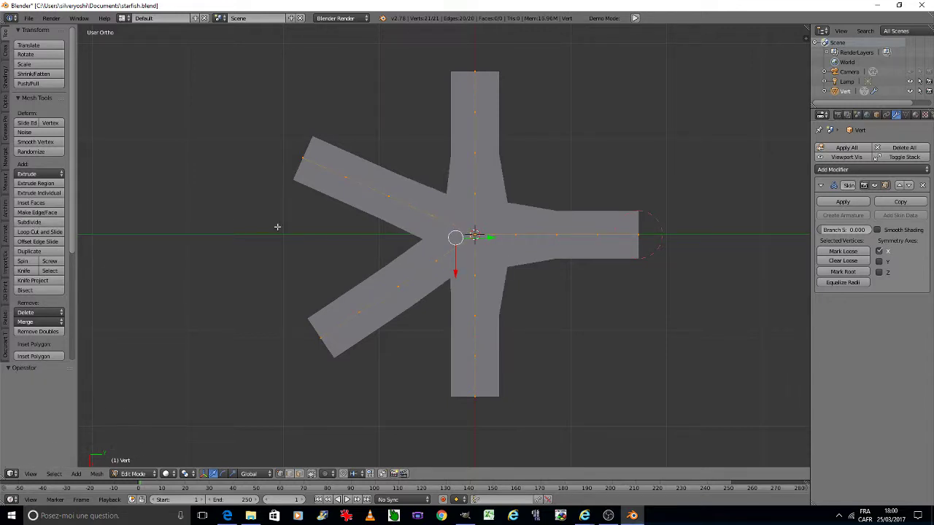
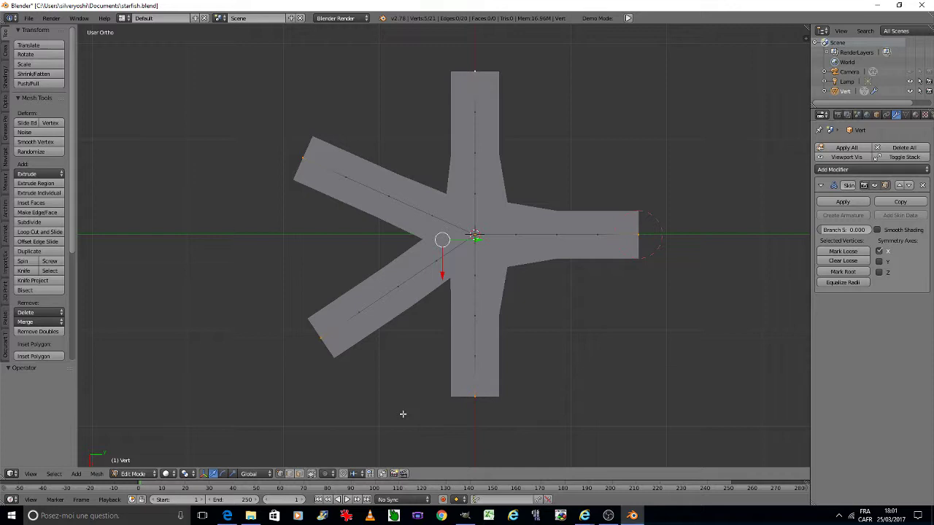
# Step: Enable proportional editing with Sharp falloff and scale the tip vertices to taper the arms
pyautogui.click(328, 474)
pyautogui.click(342, 431)
pyautogui.click(349, 473)
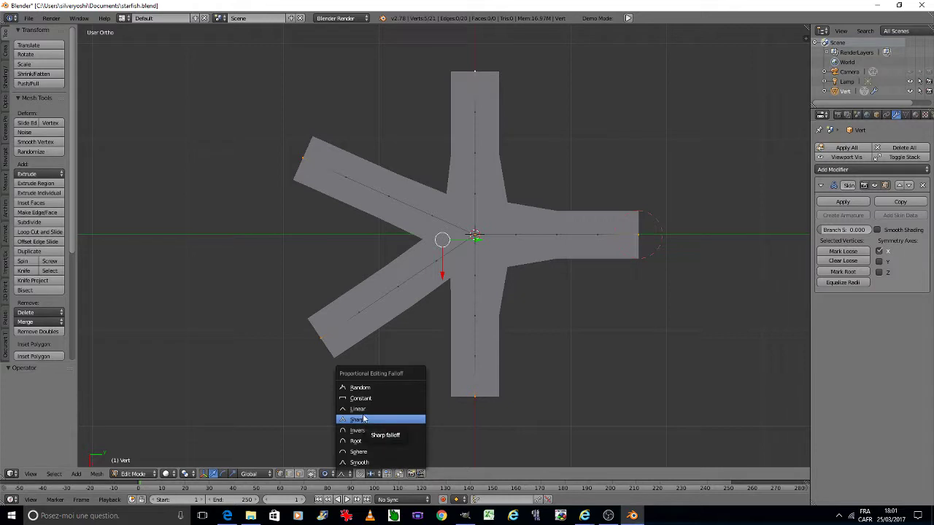
pyautogui.doubleClick(365, 408)
pyautogui.press('ctrl+a')
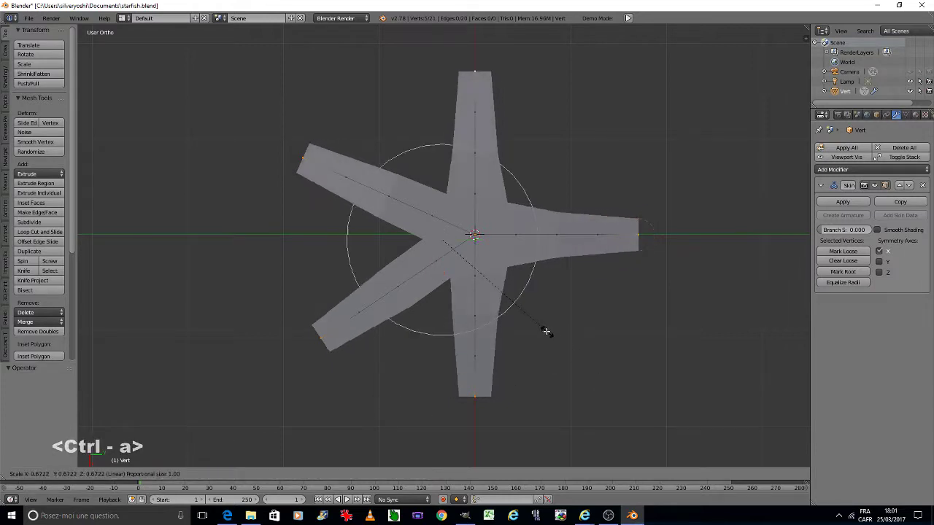
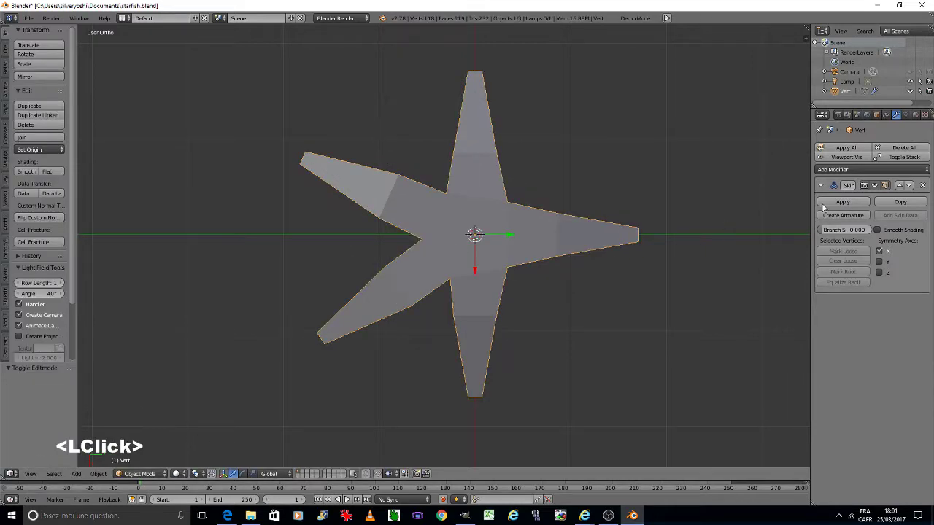
# Step: Add a Subdivision Surface modifier to round the starfish and orbit to check it
pyautogui.click(850, 172)
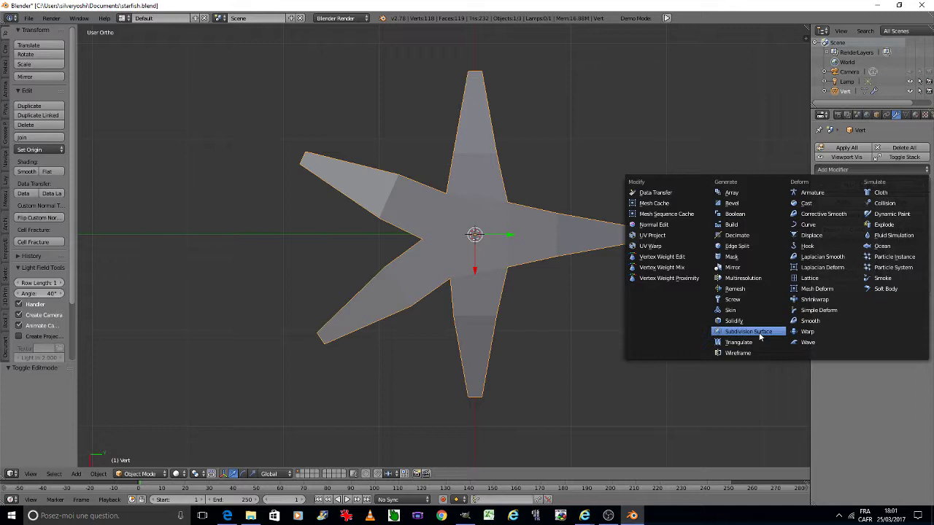
pyautogui.click(762, 333)
pyautogui.click(872, 353)
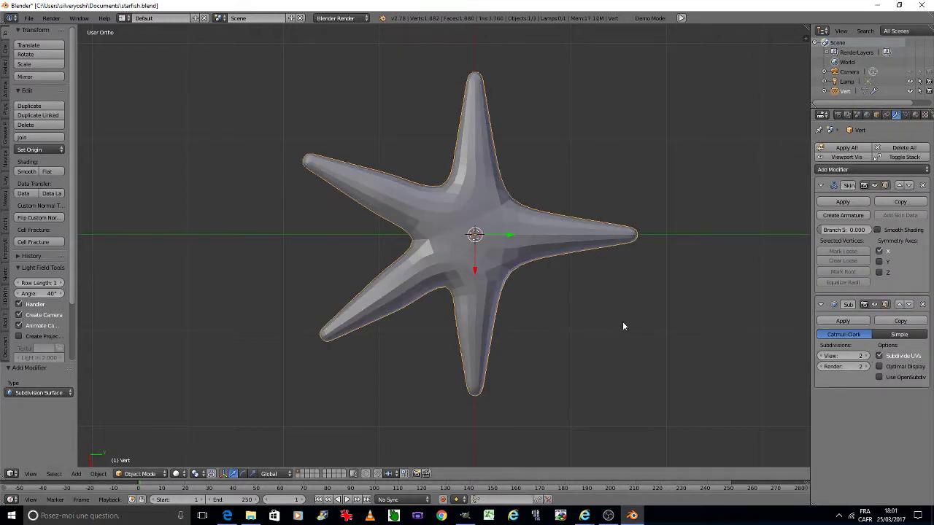
pyautogui.press('KP_4')
pyautogui.press('KP_4')
pyautogui.press('KP_4')
pyautogui.press('KP_4')
pyautogui.press('KP_4')
pyautogui.press('KP_4')
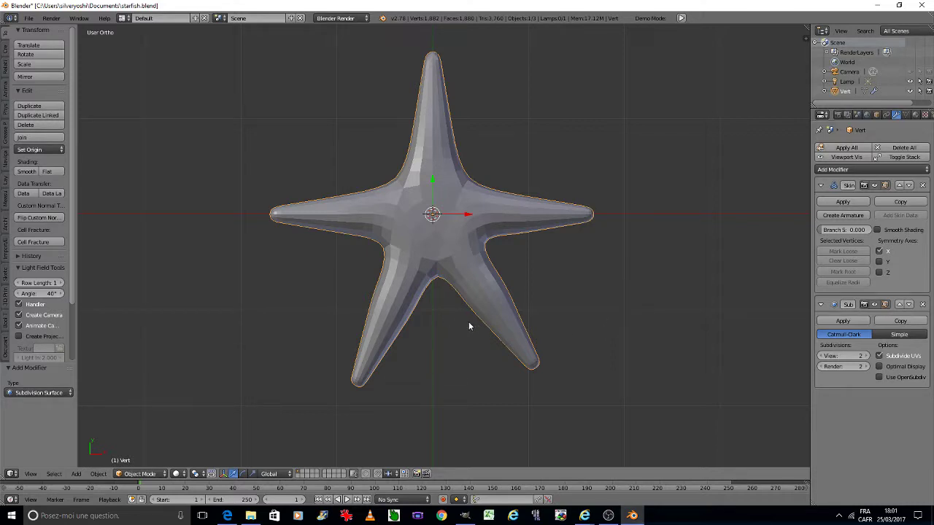
# Step: Select the starfish and tick Smooth Shading in the Skin modifier
pyautogui.click(26, 174)
pyautogui.click(31, 164)
pyautogui.doubleClick(37, 174)
pyautogui.click(36, 170)
pyautogui.rightClick(402, 227)
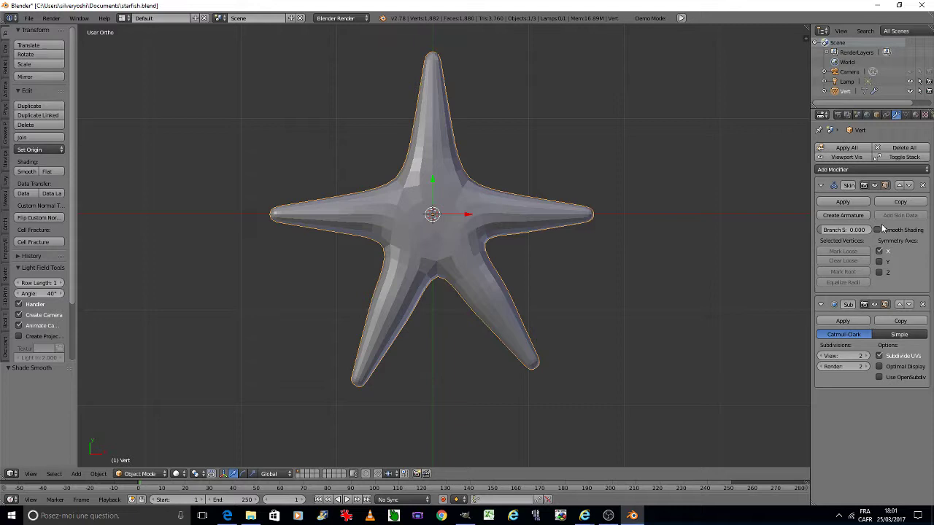
pyautogui.click(880, 229)
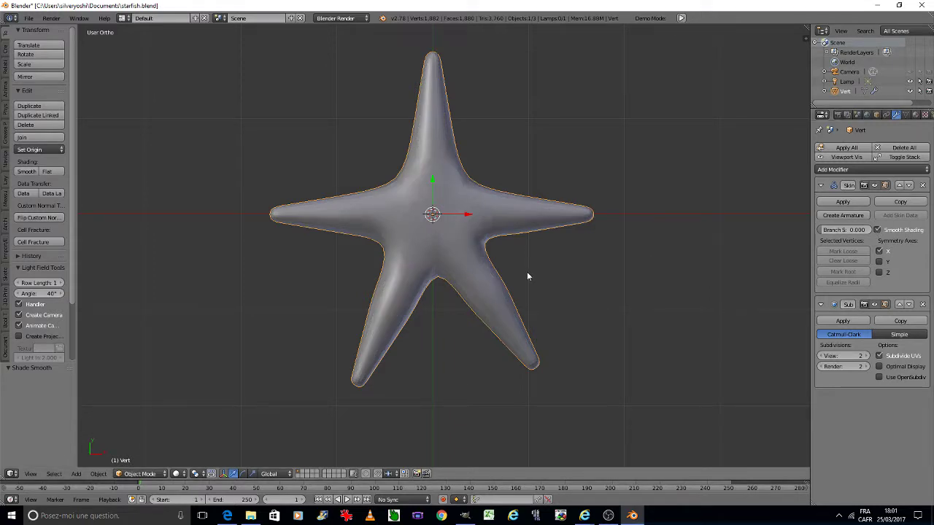
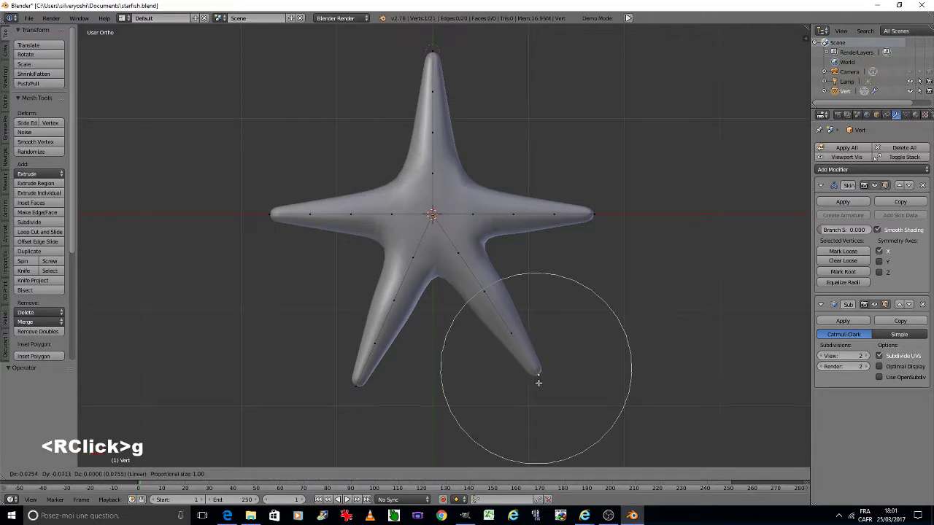
# Step: With a soft proportional falloff, resize skin radii and drag arm tips into gentle curves
pyautogui.scroll(-3)
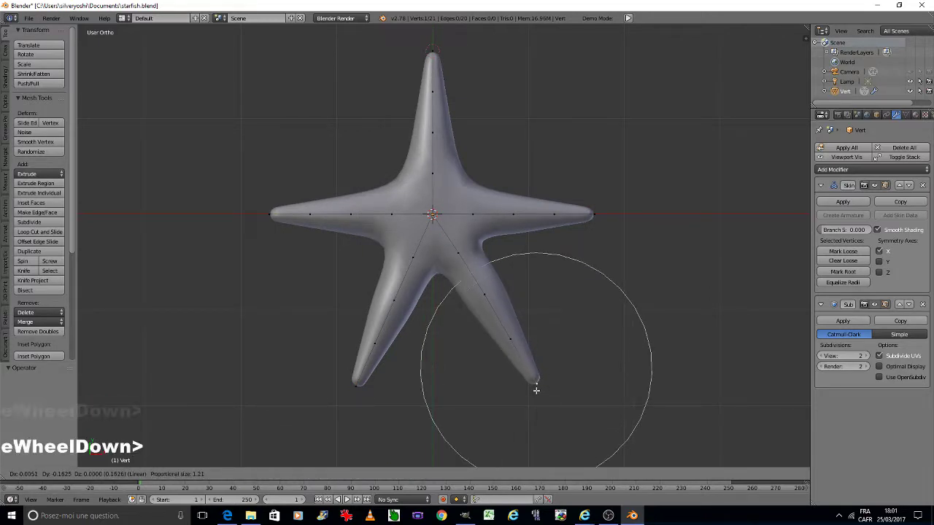
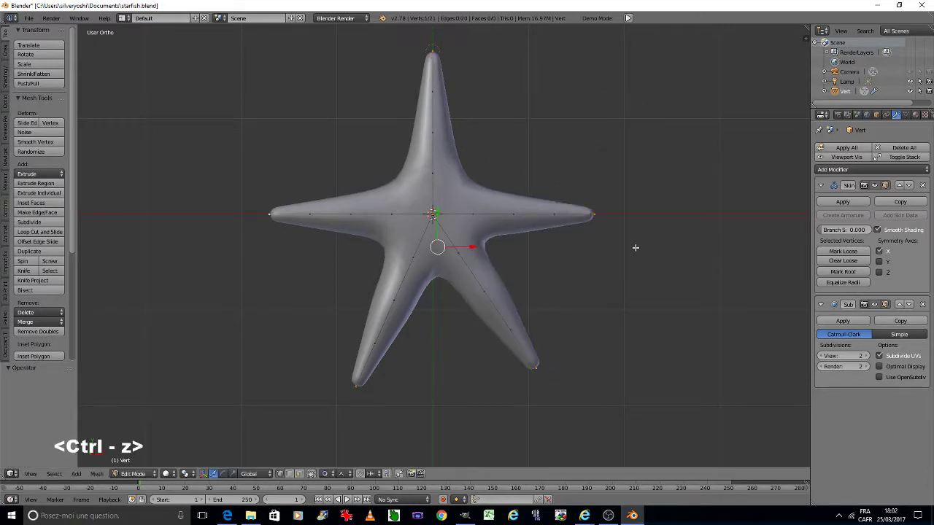
pyautogui.click(346, 475)
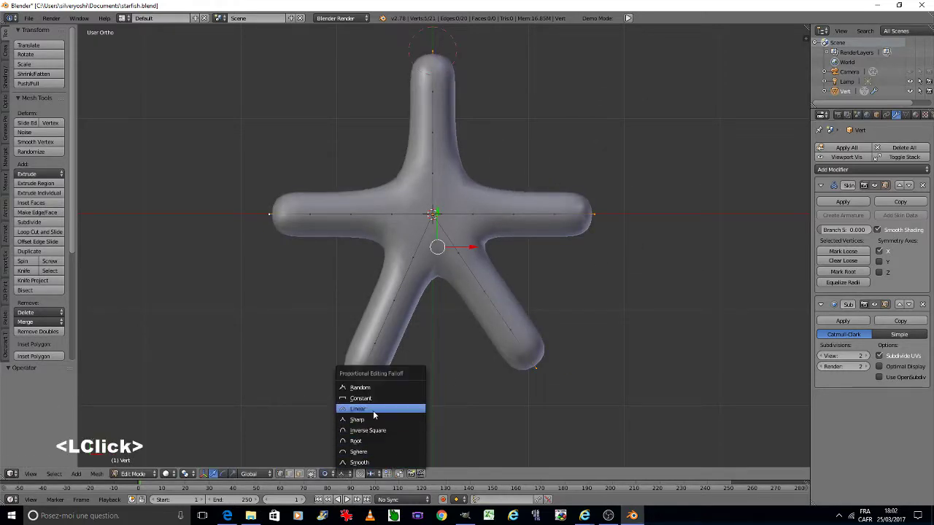
pyautogui.click(376, 410)
pyautogui.press('ctrl+a')
pyautogui.scroll(3)
pyautogui.scroll(3)
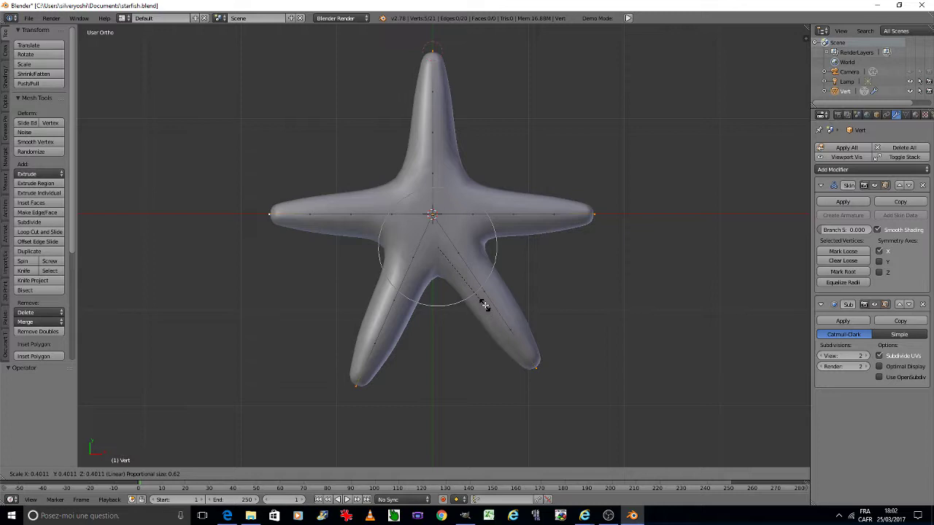
pyautogui.scroll(3)
pyautogui.scroll(-3)
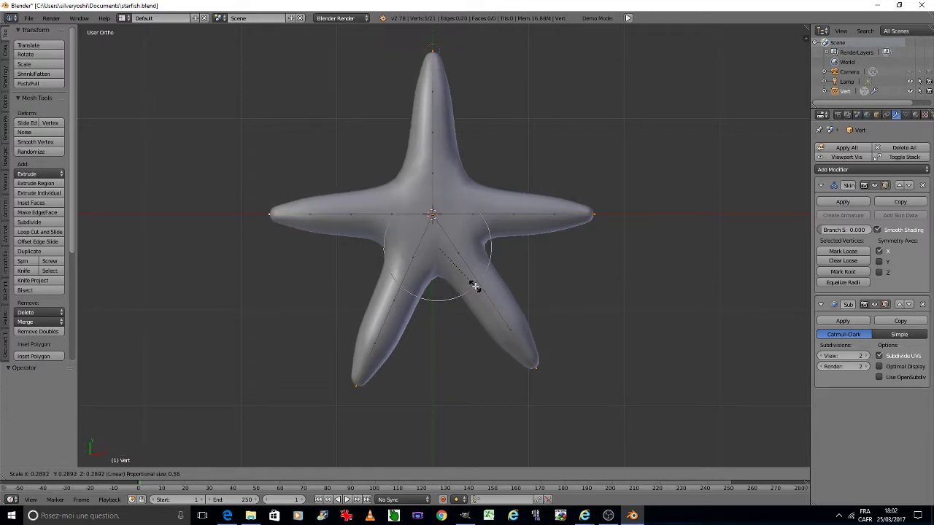
pyautogui.scroll(-3)
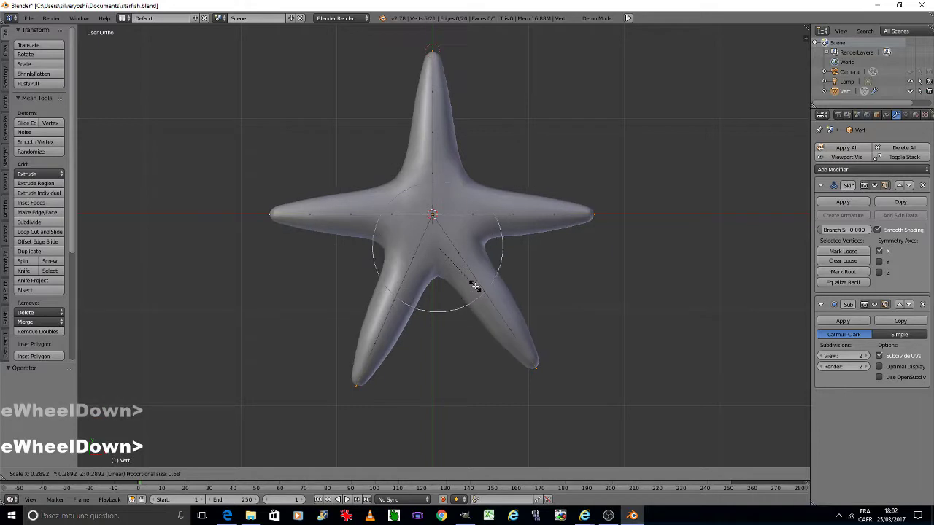
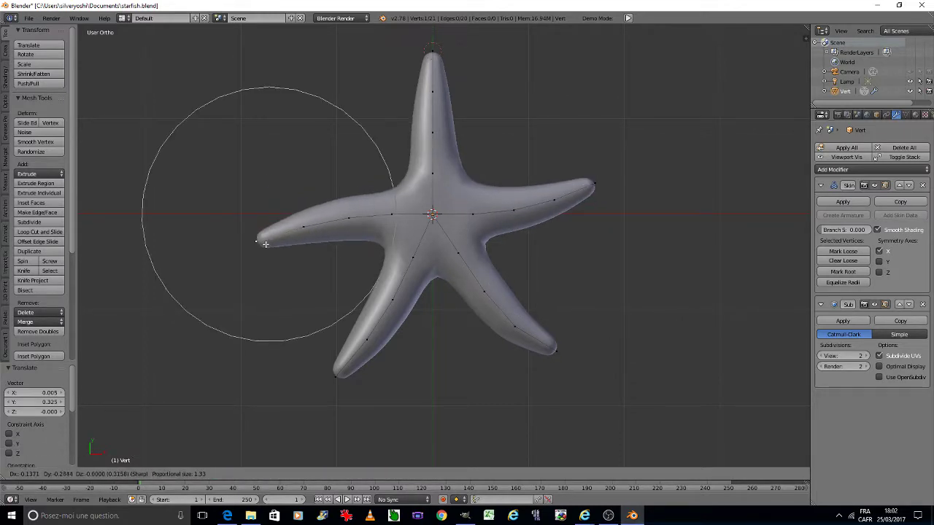
pyautogui.scroll(3)
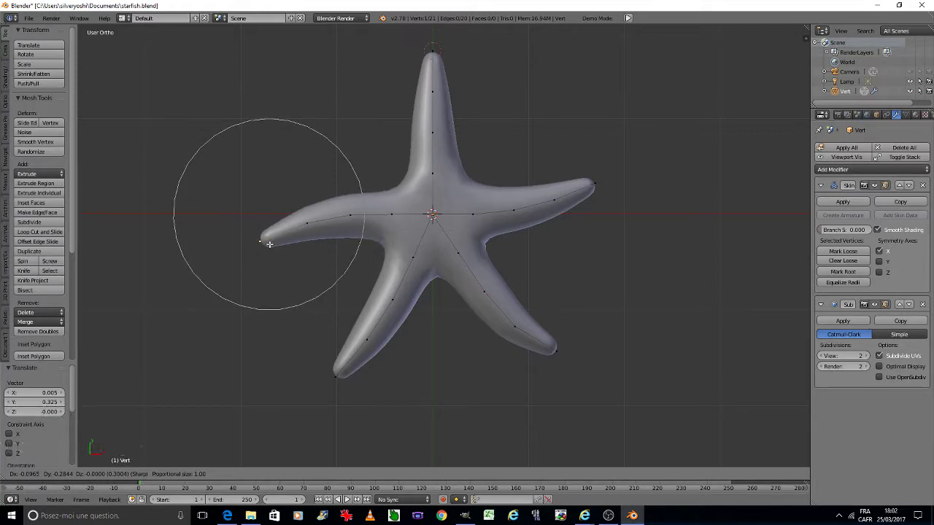
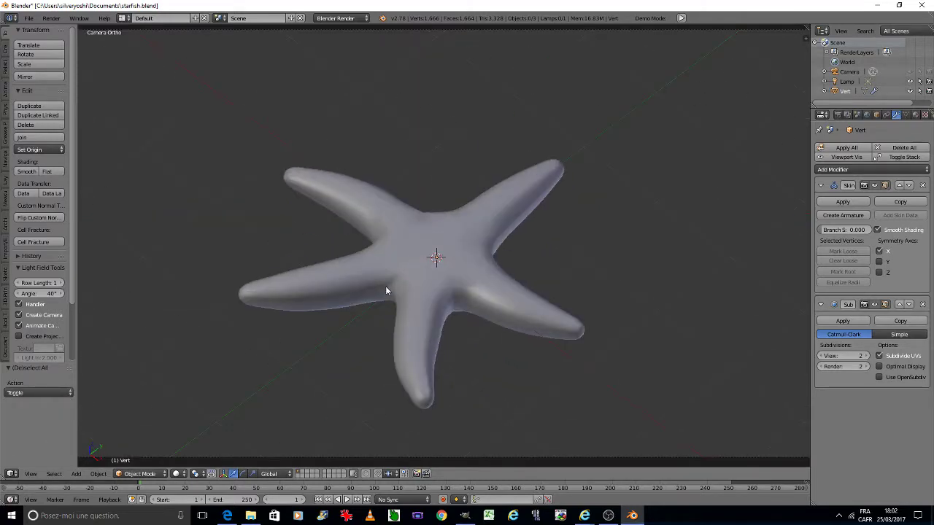
# Step: Apply the Skin modifier and dissolve the centre edges into one pentagonal face
pyautogui.rightClick(439, 274)
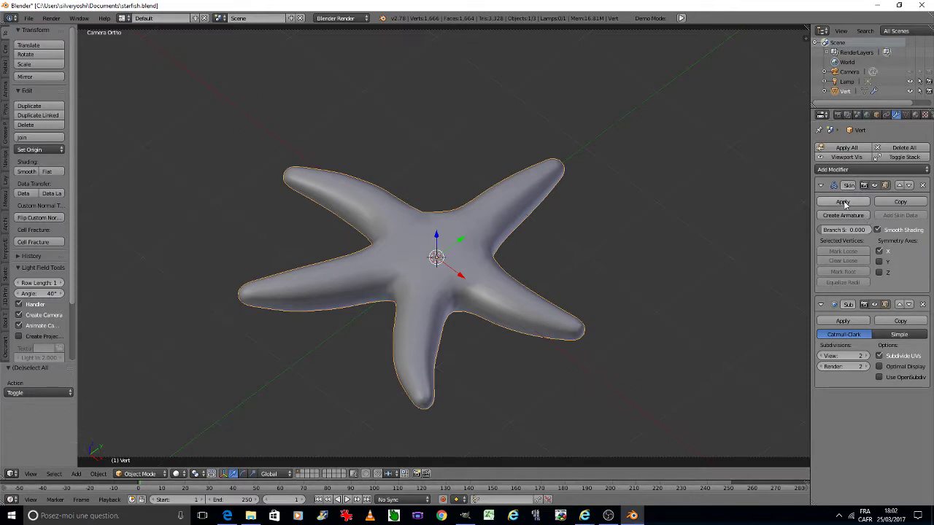
pyautogui.doubleClick(844, 205)
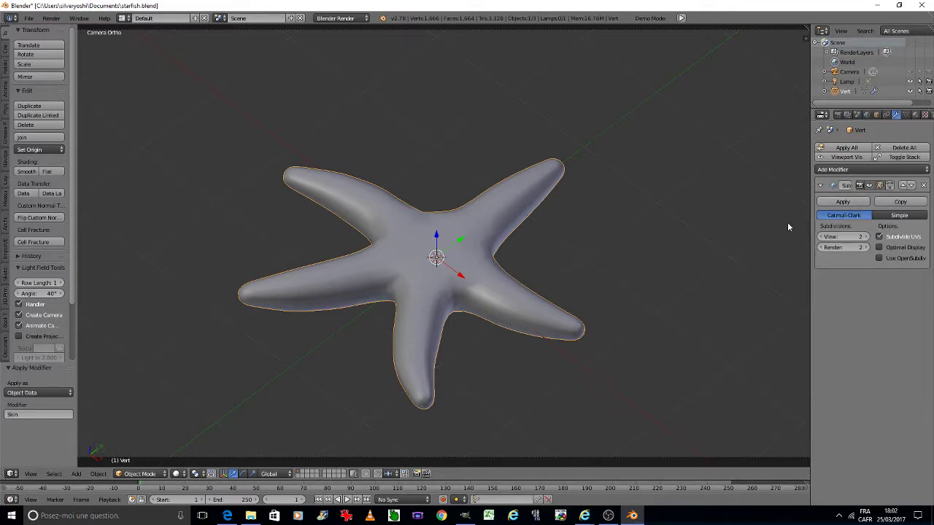
pyautogui.press('Tab')
pyautogui.click(538, 255)
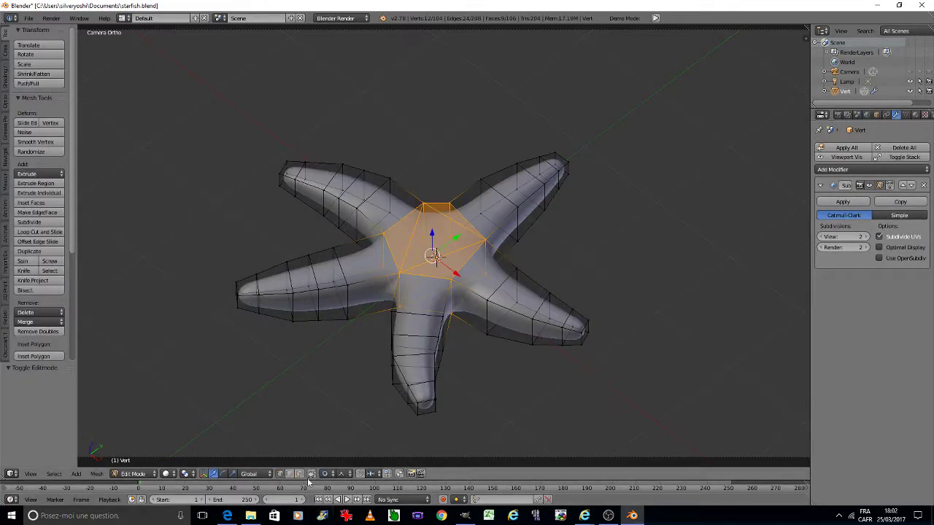
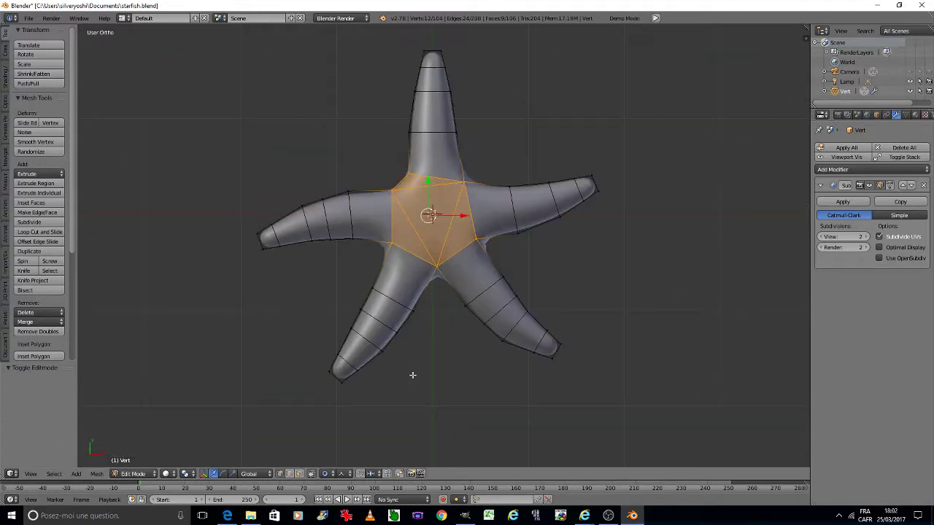
pyautogui.scroll(3)
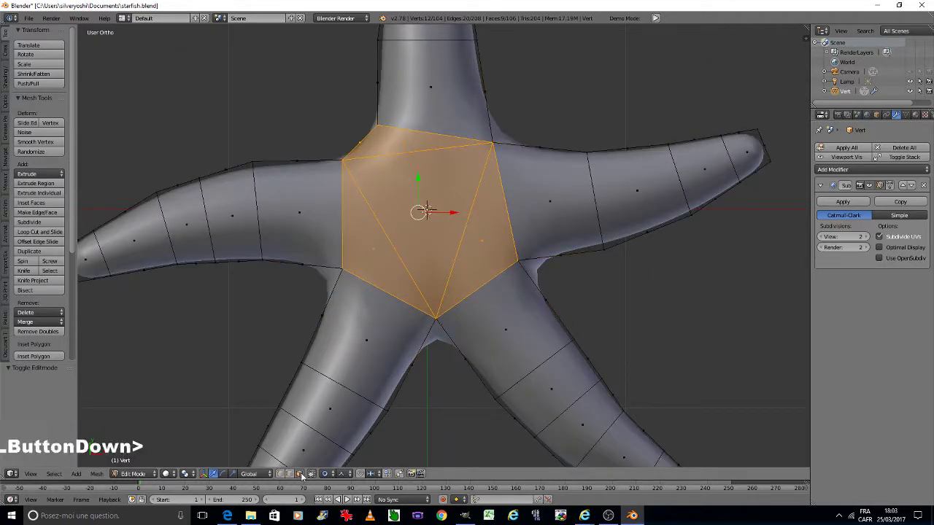
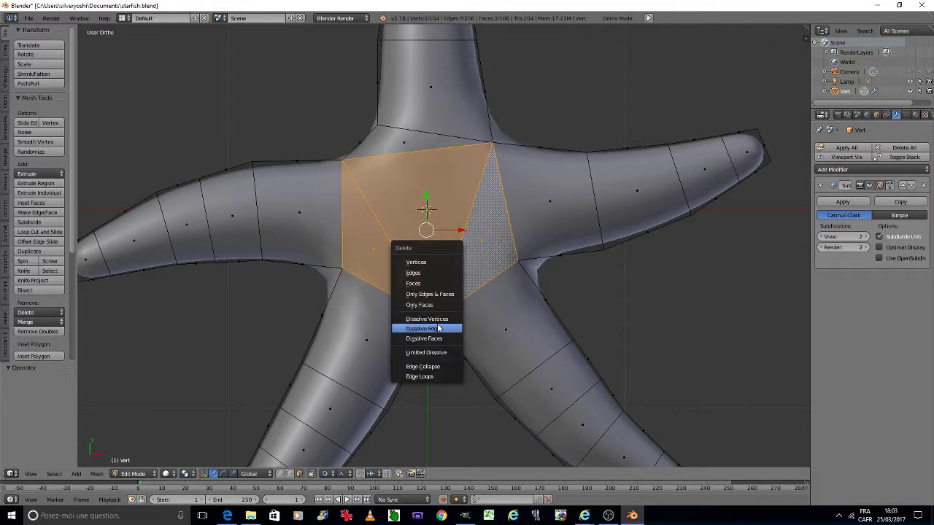
pyautogui.click(438, 337)
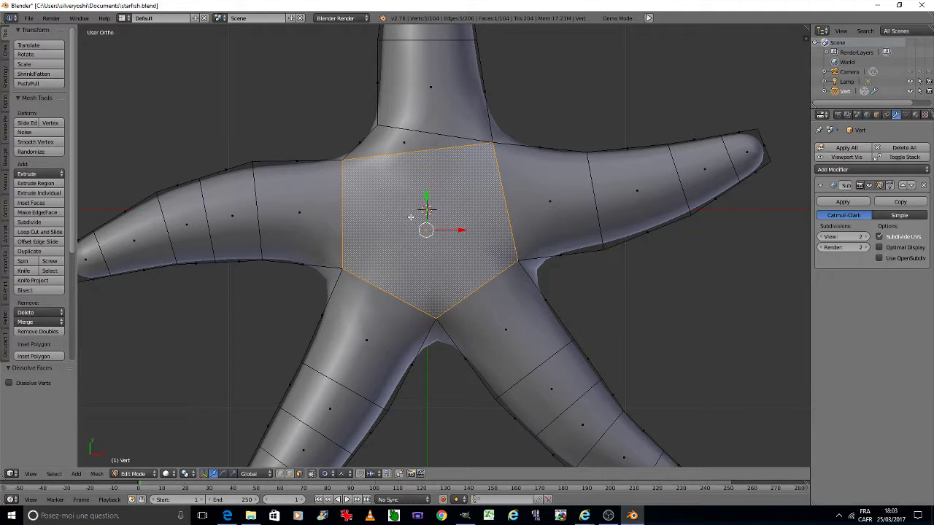
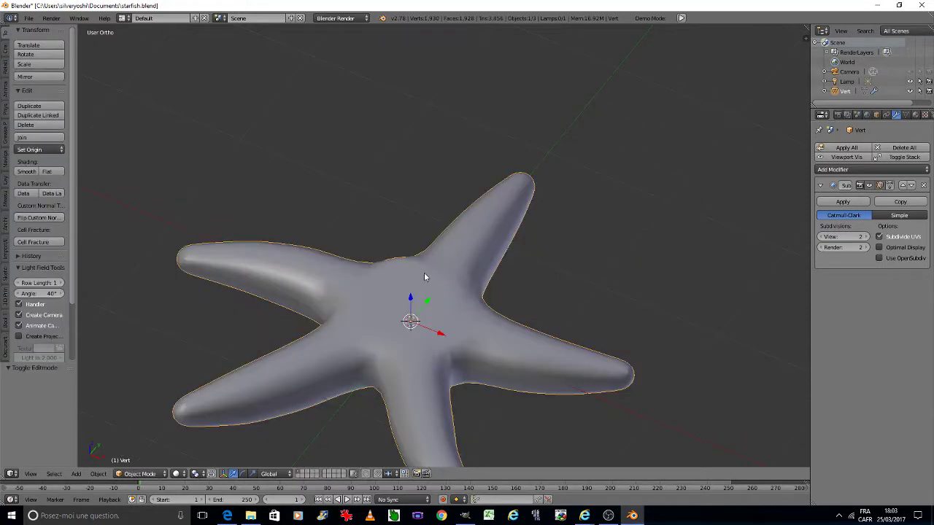
pyautogui.press('8')
pyautogui.write('888')
pyautogui.press('0')
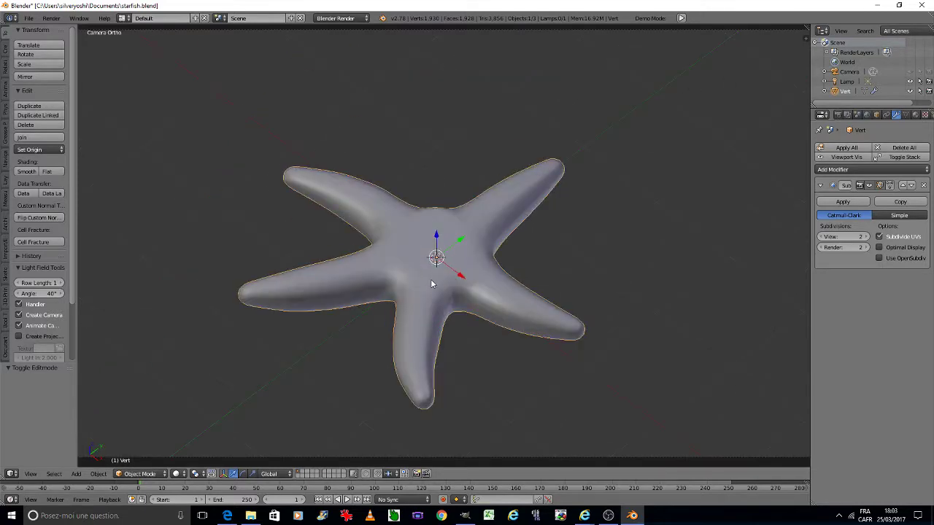
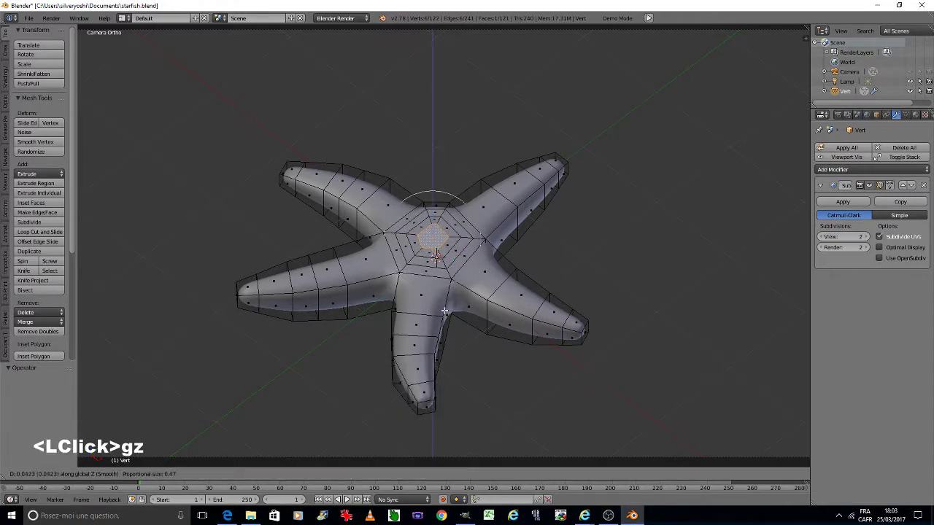
pyautogui.scroll(-3)
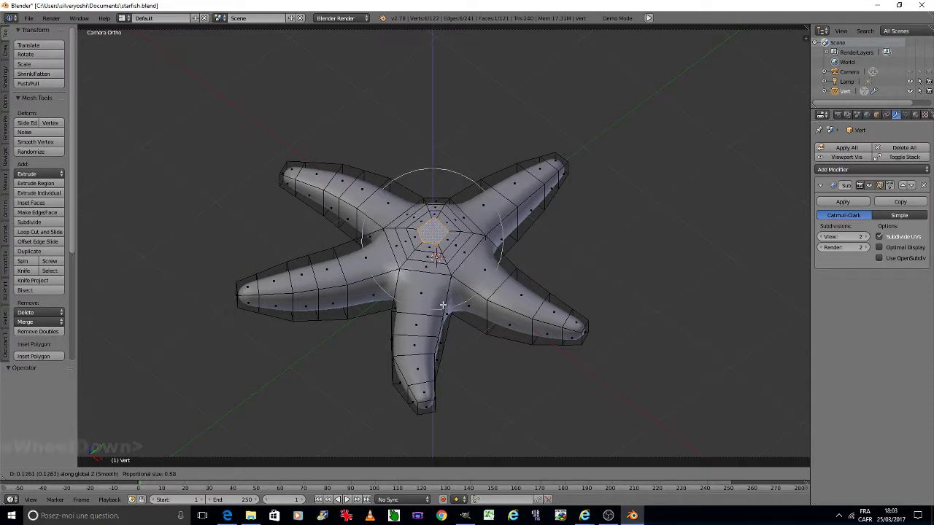
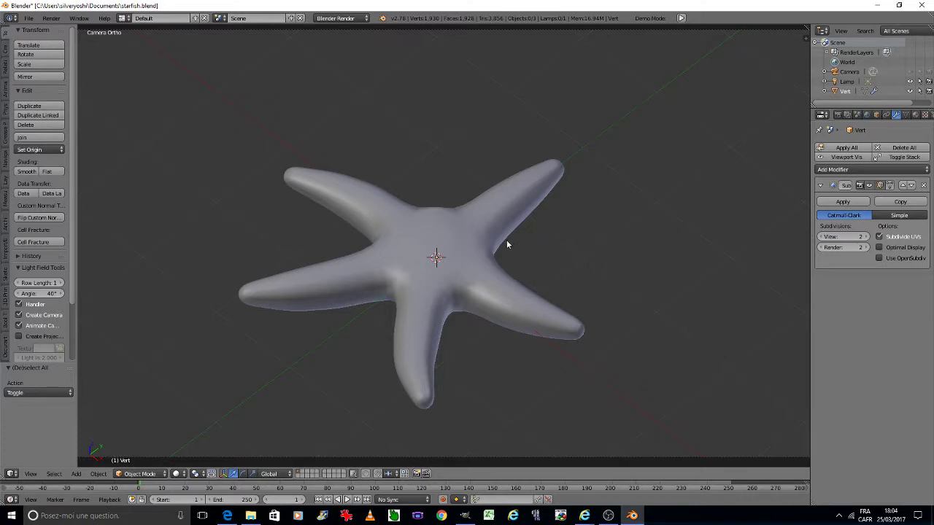
# Step: Save the starfish file with Ctrl+S and leave camera view to look toward the lamp
pyautogui.press('ctrl+s')
pyautogui.click(509, 240)
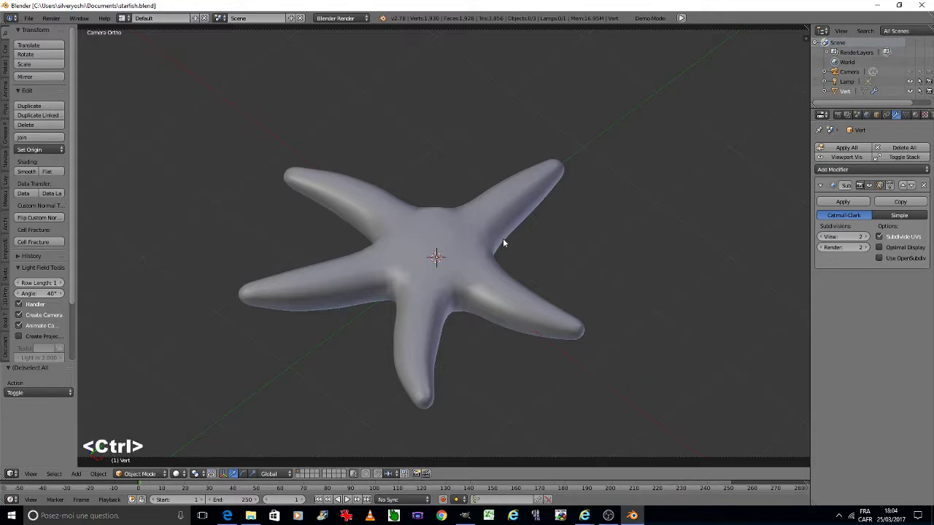
pyautogui.press('ctrl+s')
pyautogui.click(505, 239)
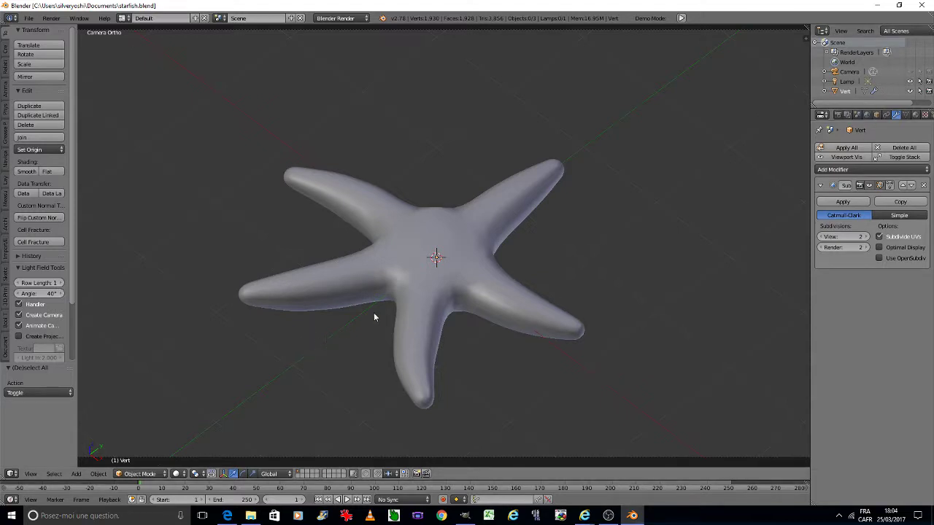
pyautogui.press('0')
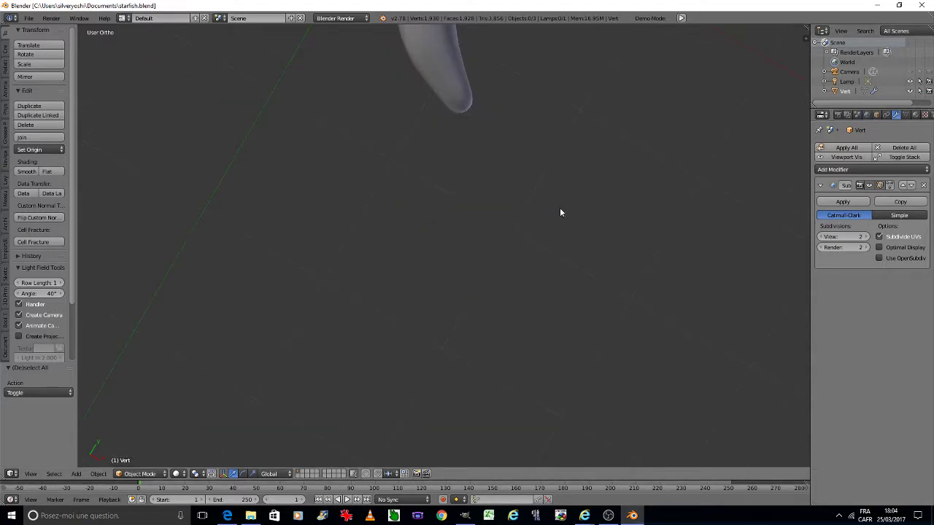
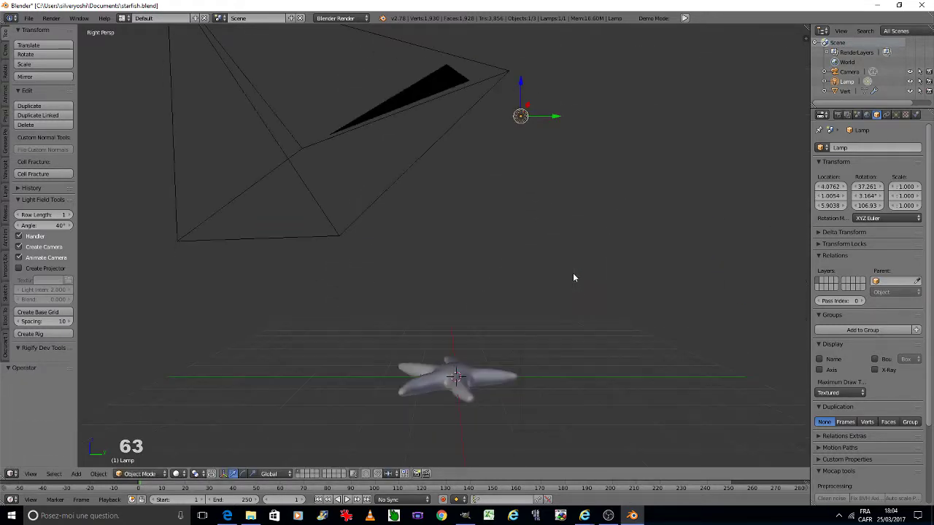
# Step: Move the lamp above the starfish and duplicate it twice with Shift+D
pyautogui.press('5')
pyautogui.write('588888')
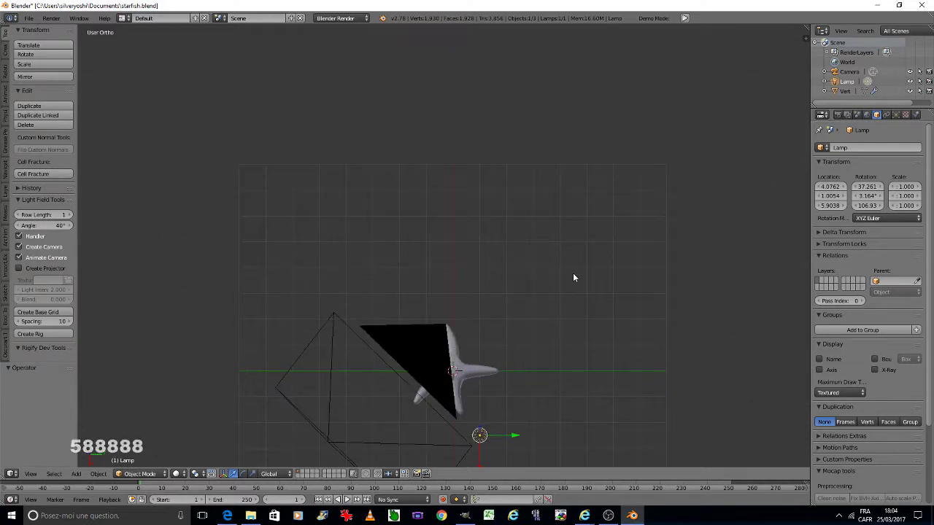
pyautogui.press('8')
pyautogui.press('g')
pyautogui.click(529, 362)
pyautogui.press('shift+d')
pyautogui.click(394, 346)
pyautogui.press('shift+d')
pyautogui.click(542, 272)
# Step: Save, then select the lamp copies and raise them along Z above the starfish
pyautogui.press('ctrl+s')
pyautogui.doubleClick(542, 271)
pyautogui.press('2')
pyautogui.press('2')
pyautogui.press('2')
pyautogui.press('2')
pyautogui.press('2')
pyautogui.press('2')
pyautogui.rightClick(473, 183)
pyautogui.rightClick(365, 185)
pyautogui.rightClick(365, 186)
pyautogui.press('g')
pyautogui.press('z')
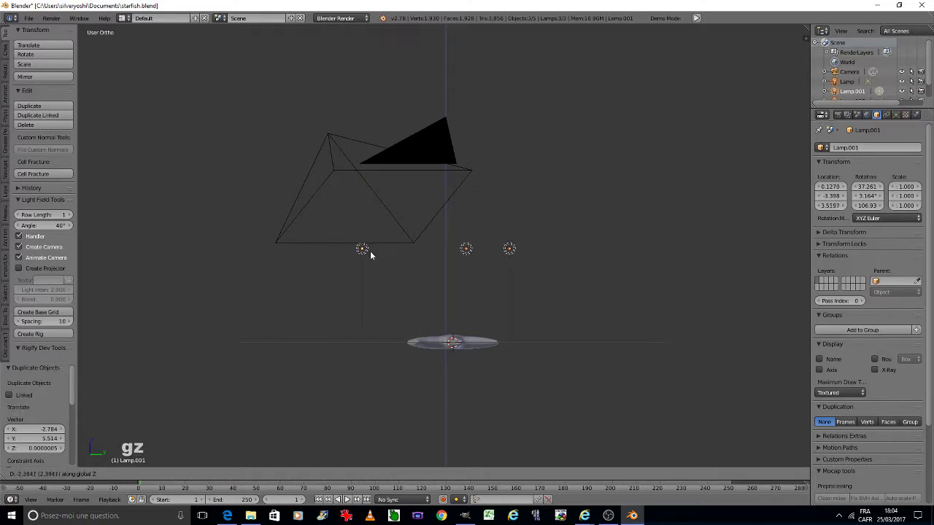
pyautogui.click(371, 255)
# Step: Save again, return to camera view and switch the viewport shading to Rendered
pyautogui.press('ctrl+s')
pyautogui.doubleClick(371, 255)
pyautogui.press('a')
pyautogui.press('KP_0')
pyautogui.press('ctrl+s')
pyautogui.click(378, 241)
pyautogui.click(186, 471)
pyautogui.click(200, 406)
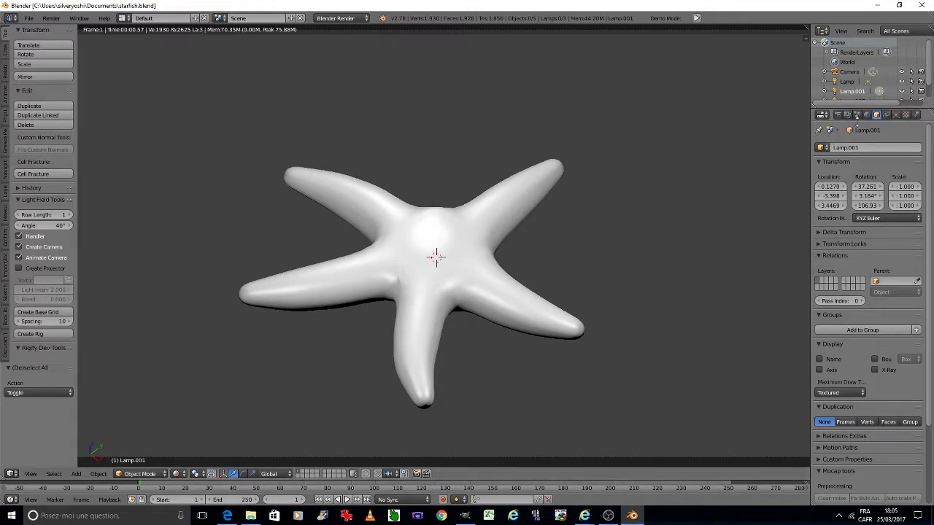
# Step: Give the selected starfish a new material with Specular Intensity 0.100
pyautogui.click(868, 116)
pyautogui.rightClick(480, 245)
pyautogui.click(920, 116)
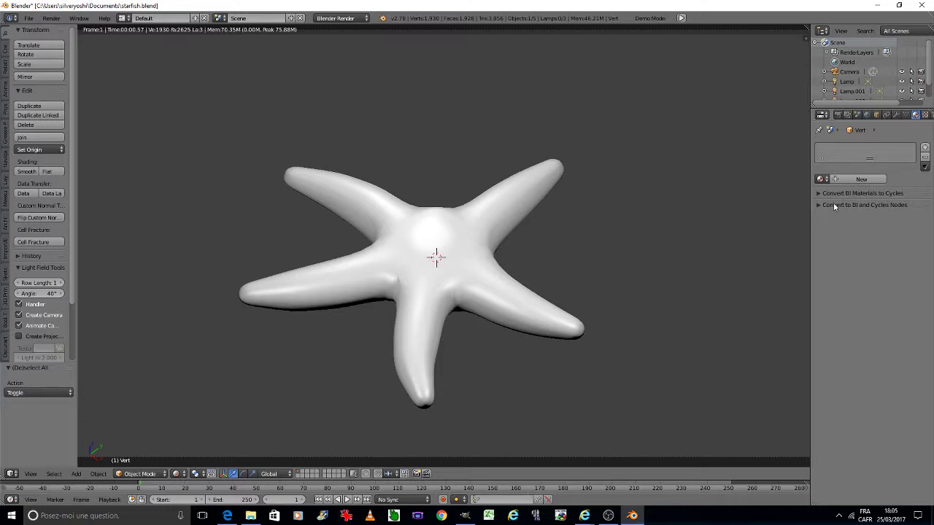
pyautogui.click(824, 193)
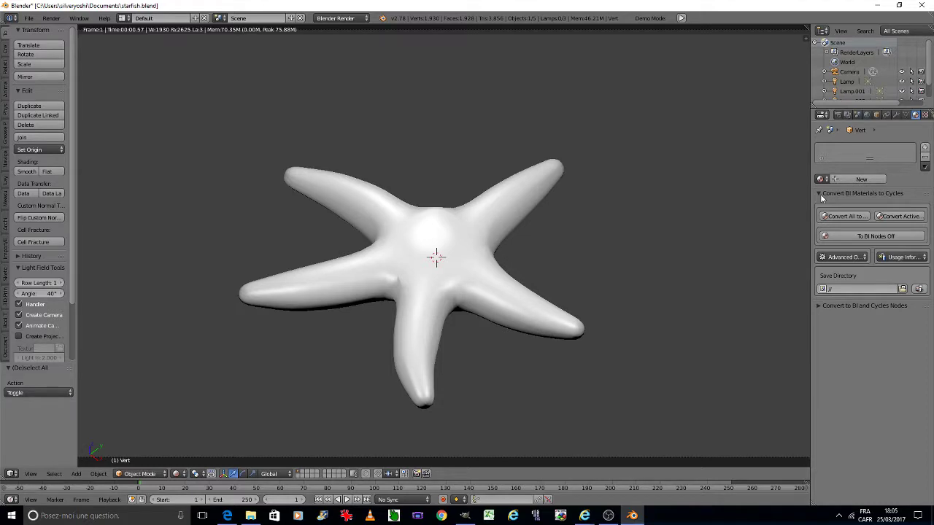
pyautogui.click(823, 193)
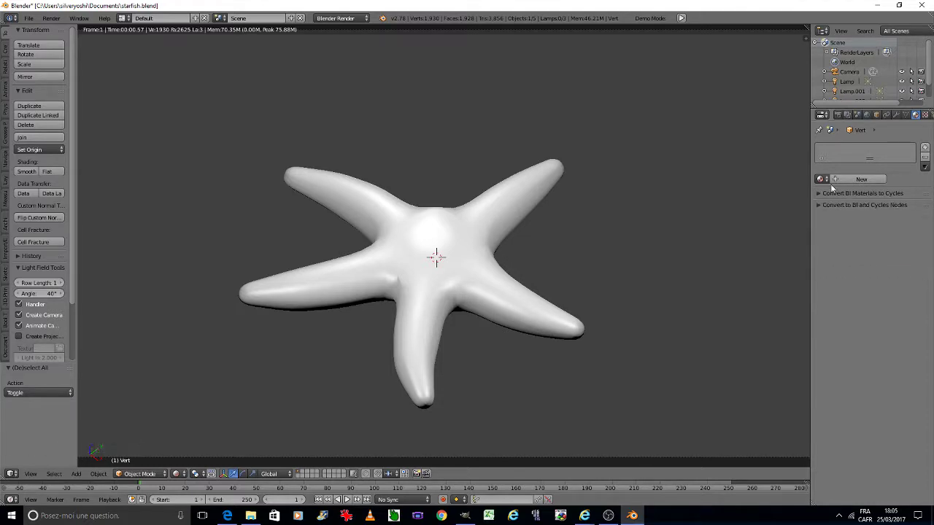
pyautogui.click(837, 179)
pyautogui.click(841, 348)
pyautogui.write('0.1')
pyautogui.press('Return')
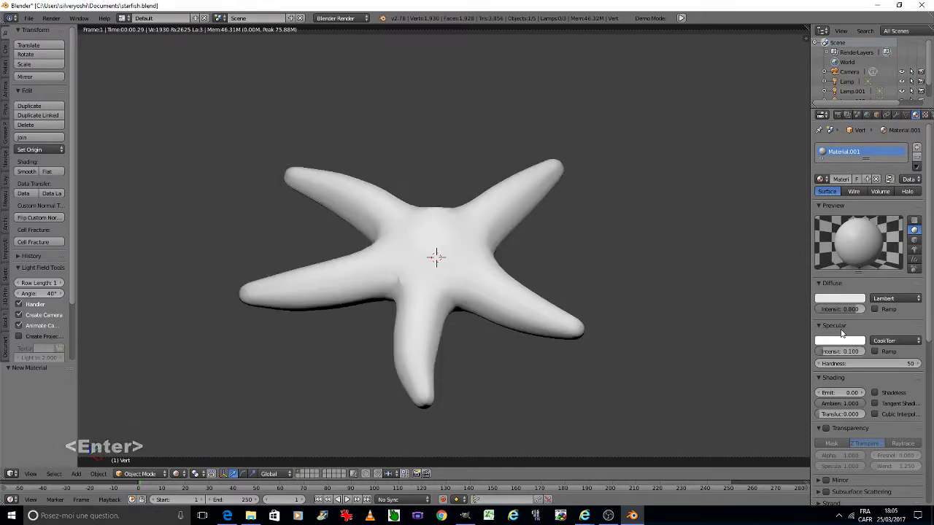
# Step: Add a new image-type texture in the material's first texture slot
pyautogui.scroll(-3)
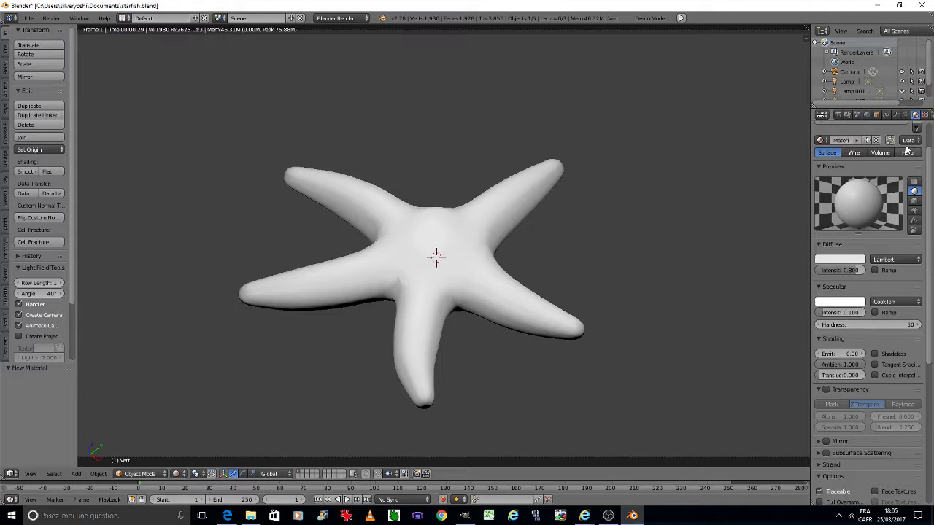
pyautogui.doubleClick(928, 116)
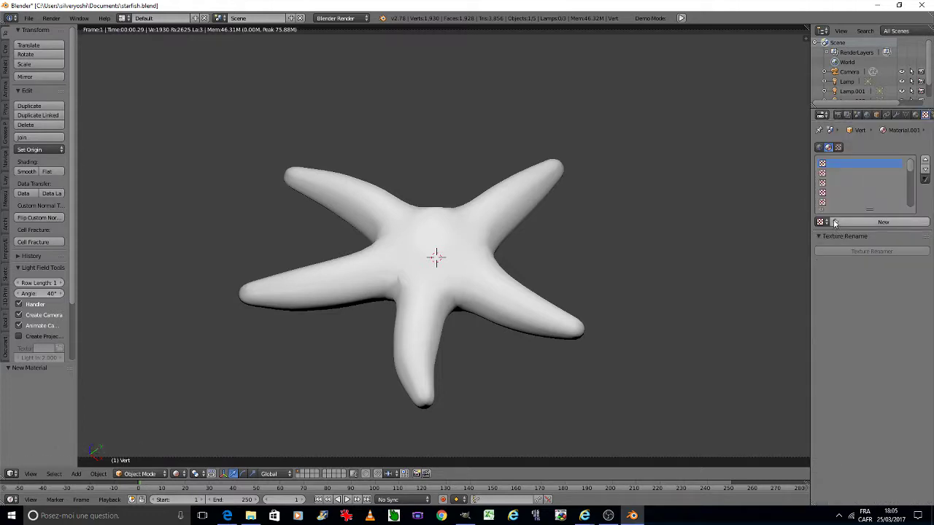
pyautogui.doubleClick(837, 220)
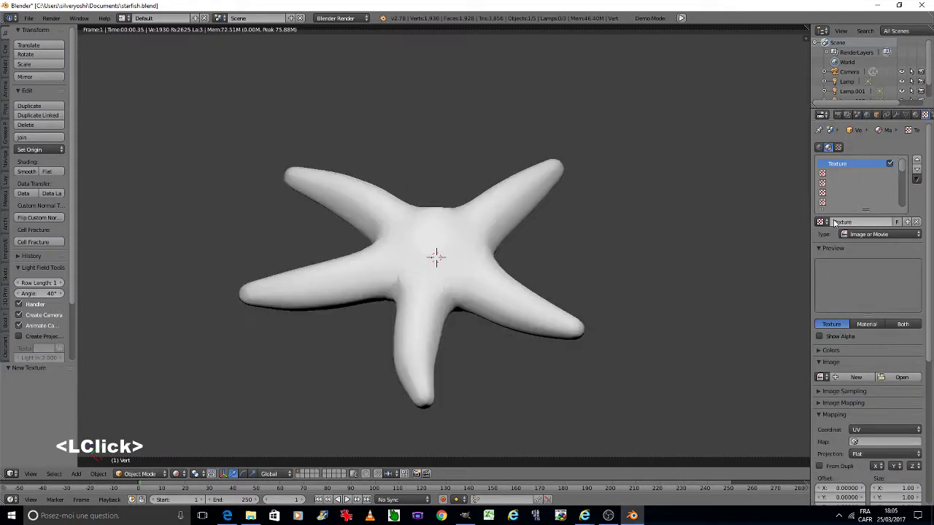
# Step: Browse from the C drive root through Users to the home folder for an image
pyautogui.click(891, 377)
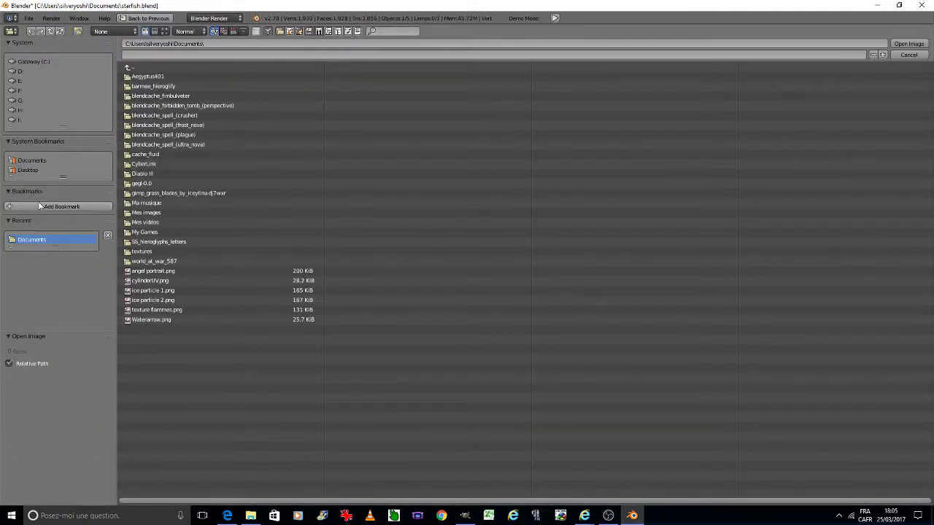
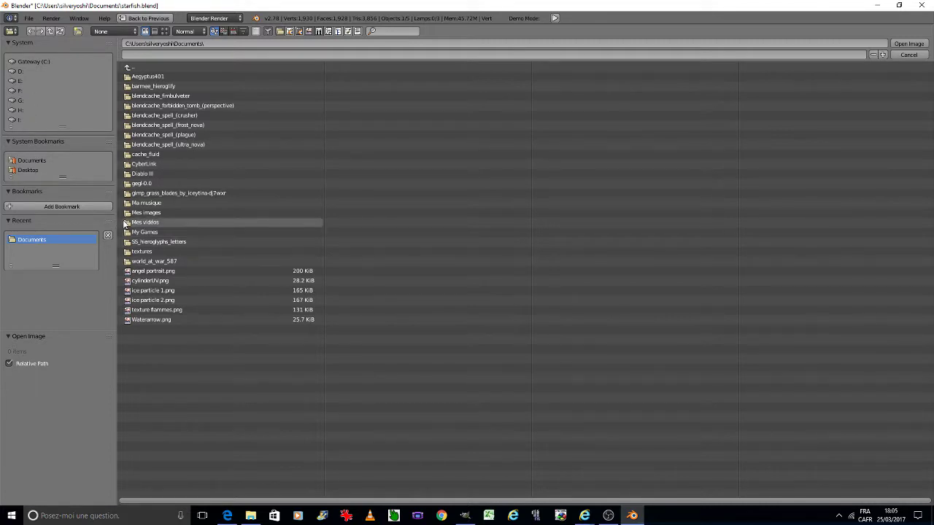
pyautogui.click(139, 213)
pyautogui.click(40, 235)
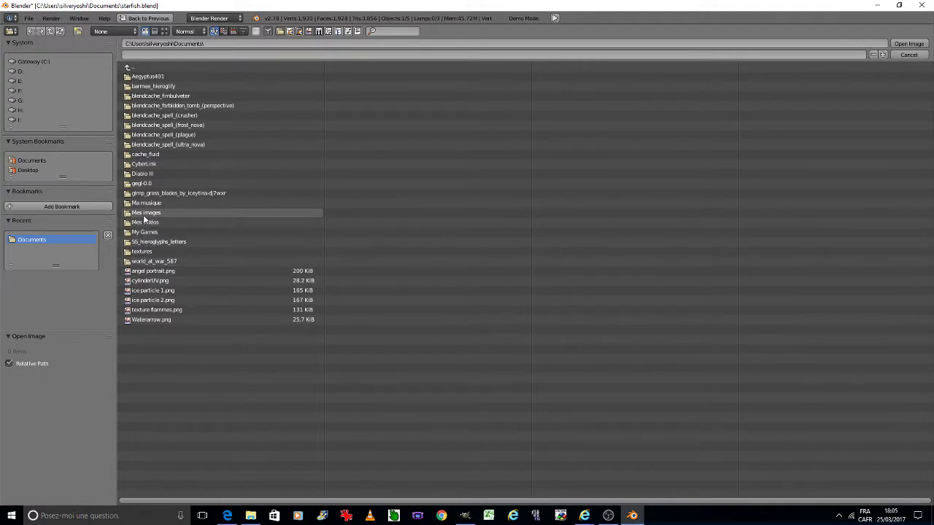
pyautogui.doubleClick(30, 61)
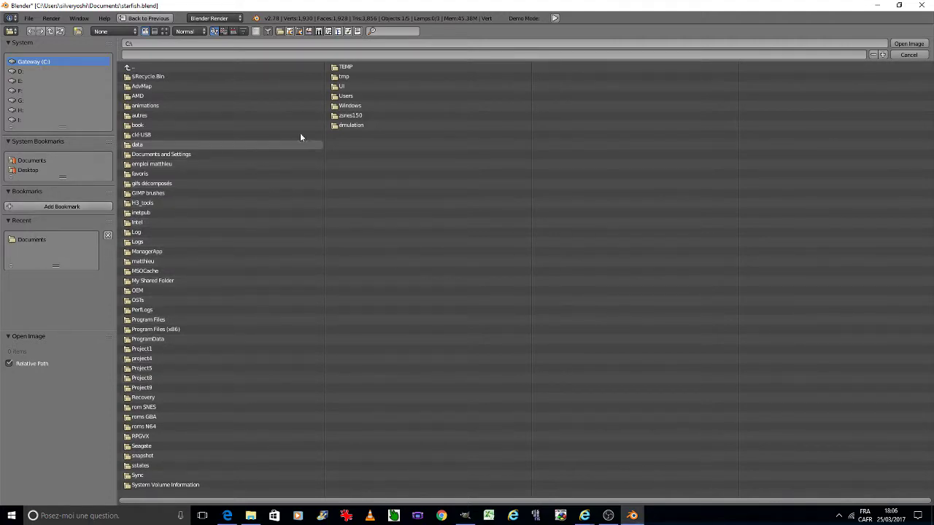
pyautogui.click(350, 97)
pyautogui.doubleClick(349, 97)
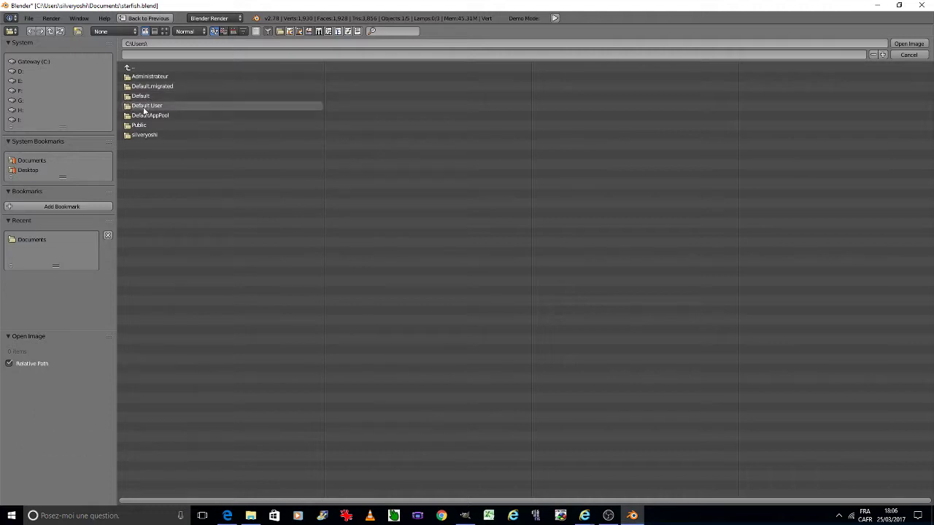
pyautogui.click(147, 134)
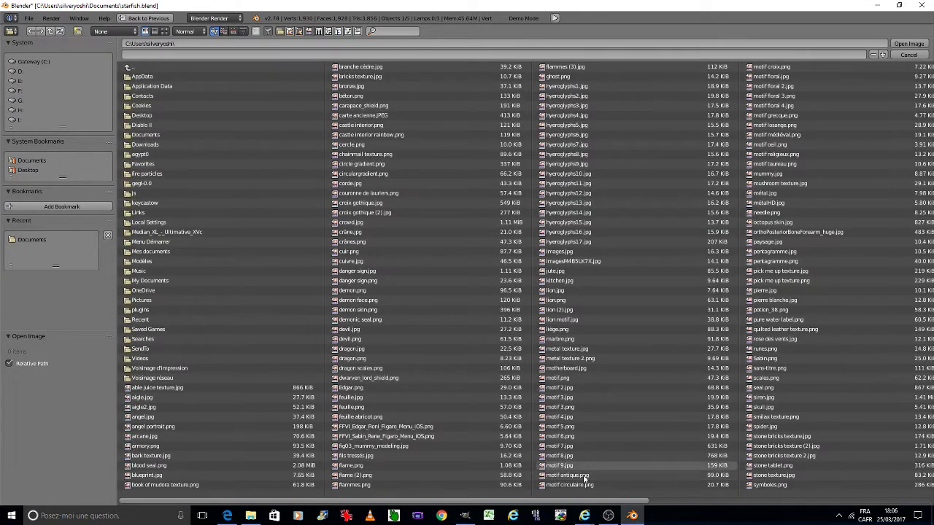
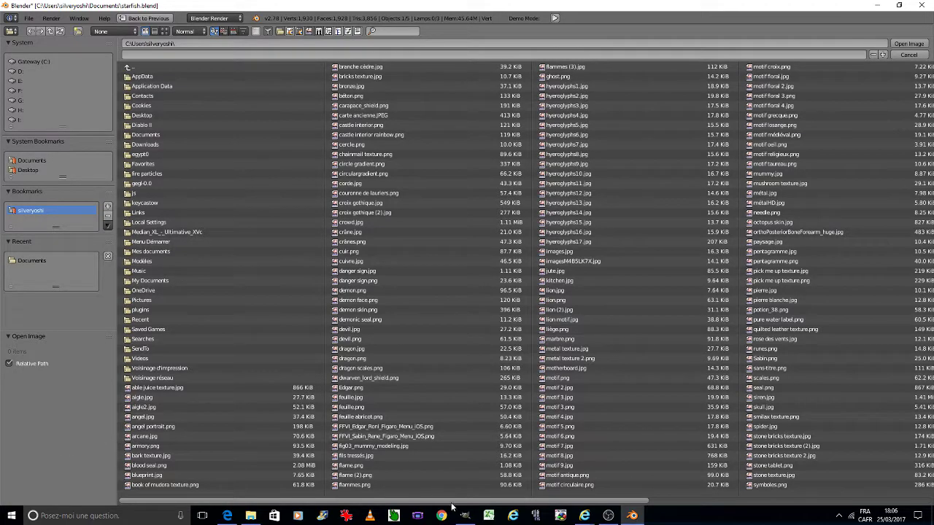
# Step: Load texture starfish 2.jpg as the texture image, wrapped with generated coordinates
pyautogui.click(450, 504)
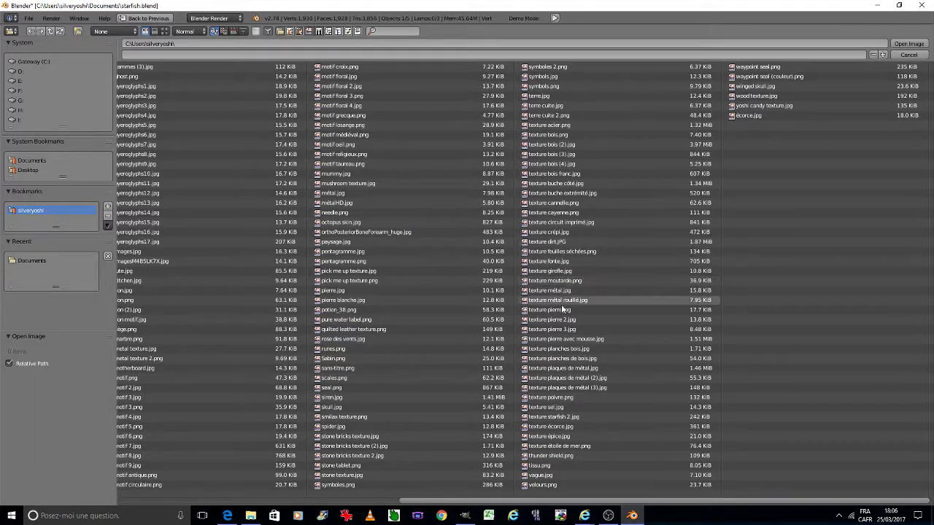
pyautogui.click(566, 423)
pyautogui.click(567, 423)
pyautogui.doubleClick(567, 424)
pyautogui.scroll(-3)
pyautogui.doubleClick(867, 357)
pyautogui.doubleClick(871, 347)
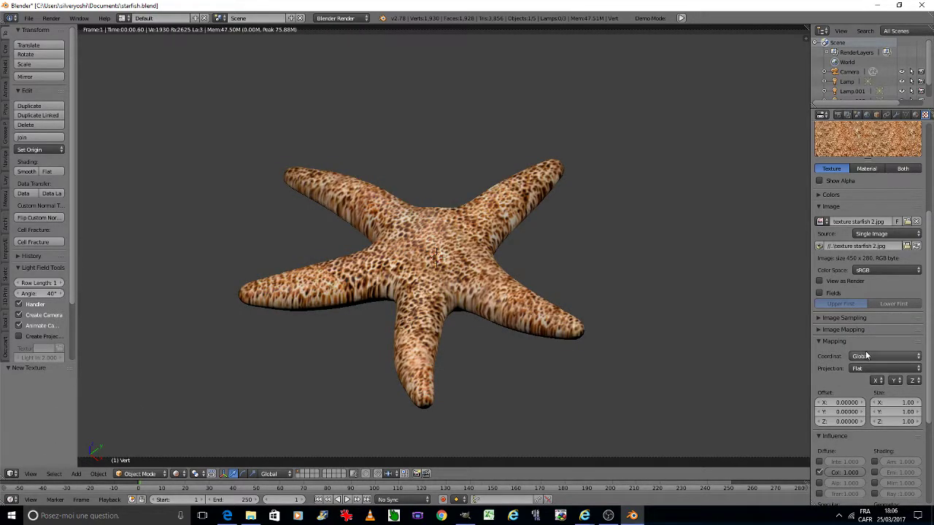
# Step: Set Image Mapping Repeat X/Y to 2, mirror in X and Y, with Cube projection
pyautogui.click(821, 329)
pyautogui.click(866, 367)
pyautogui.doubleClick(864, 376)
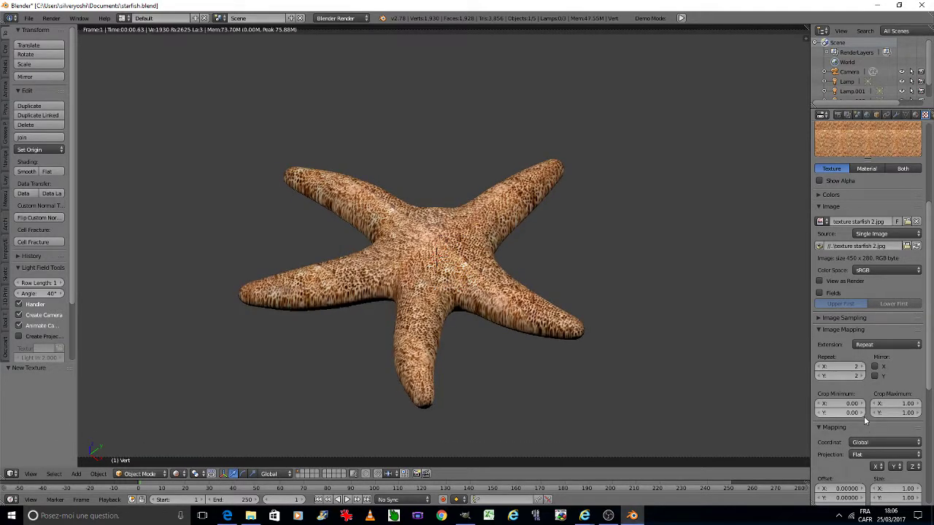
pyautogui.click(865, 452)
pyautogui.click(868, 429)
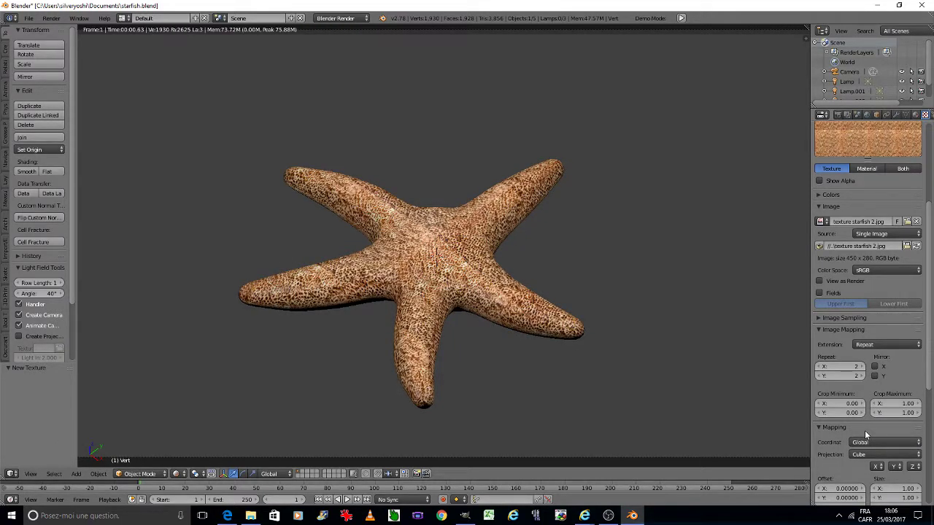
pyautogui.click(875, 365)
pyautogui.click(875, 377)
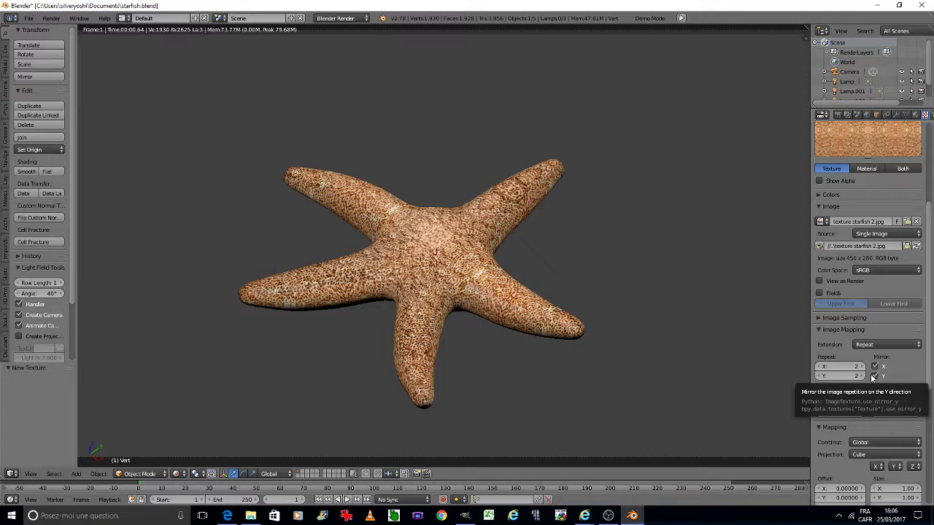
# Step: Try Tube and Sphere mapping projections to get a finer speckled look
pyautogui.scroll(-3)
pyautogui.scroll(-3)
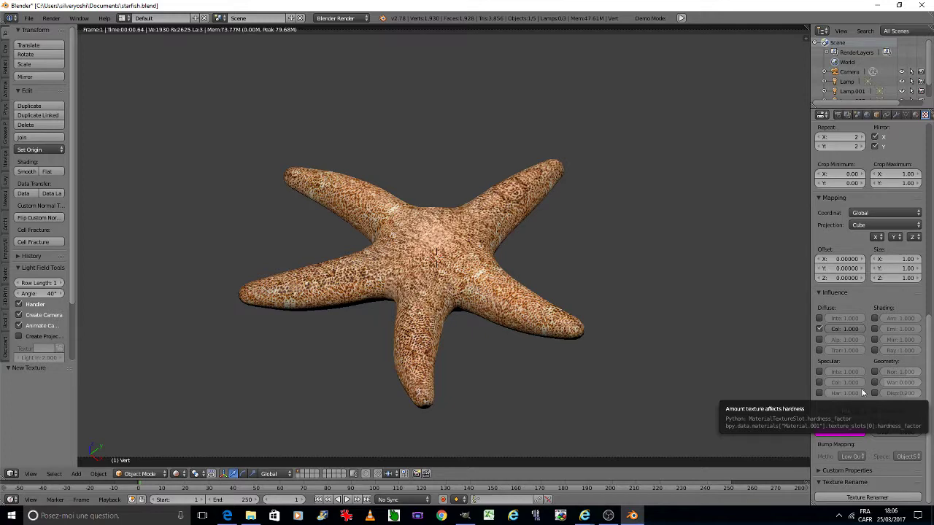
pyautogui.click(879, 223)
pyautogui.doubleClick(874, 195)
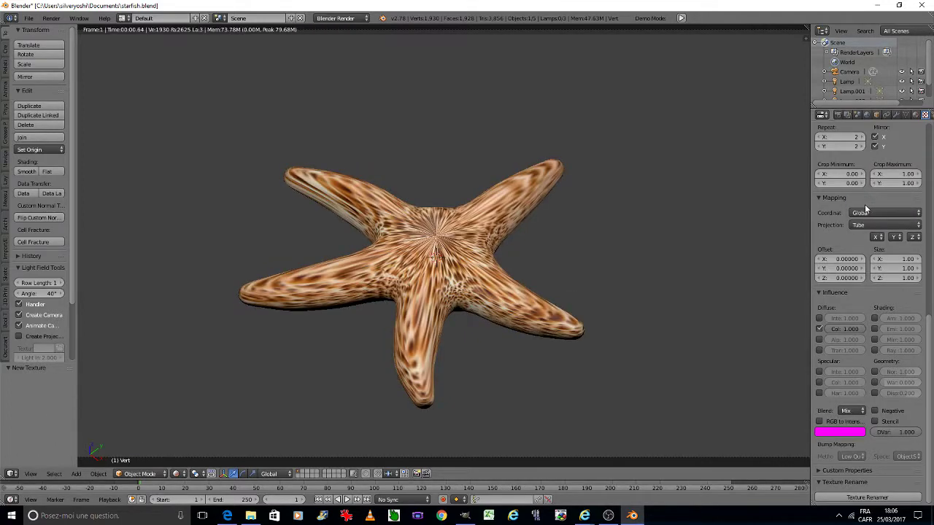
pyautogui.doubleClick(867, 224)
pyautogui.doubleClick(866, 185)
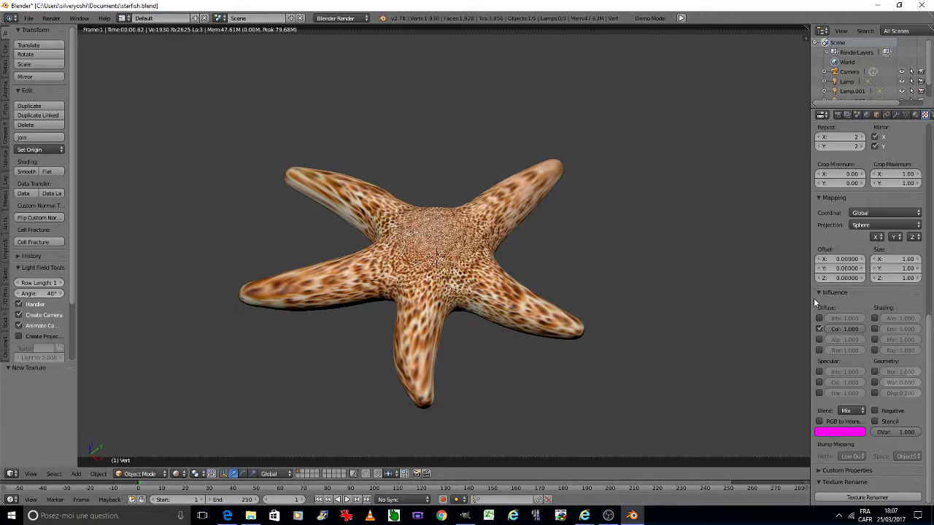
pyautogui.click(866, 226)
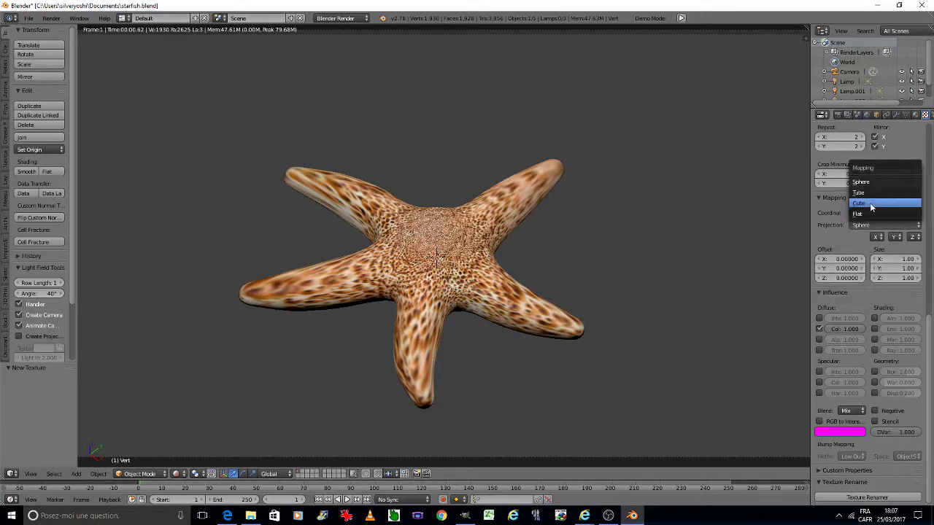